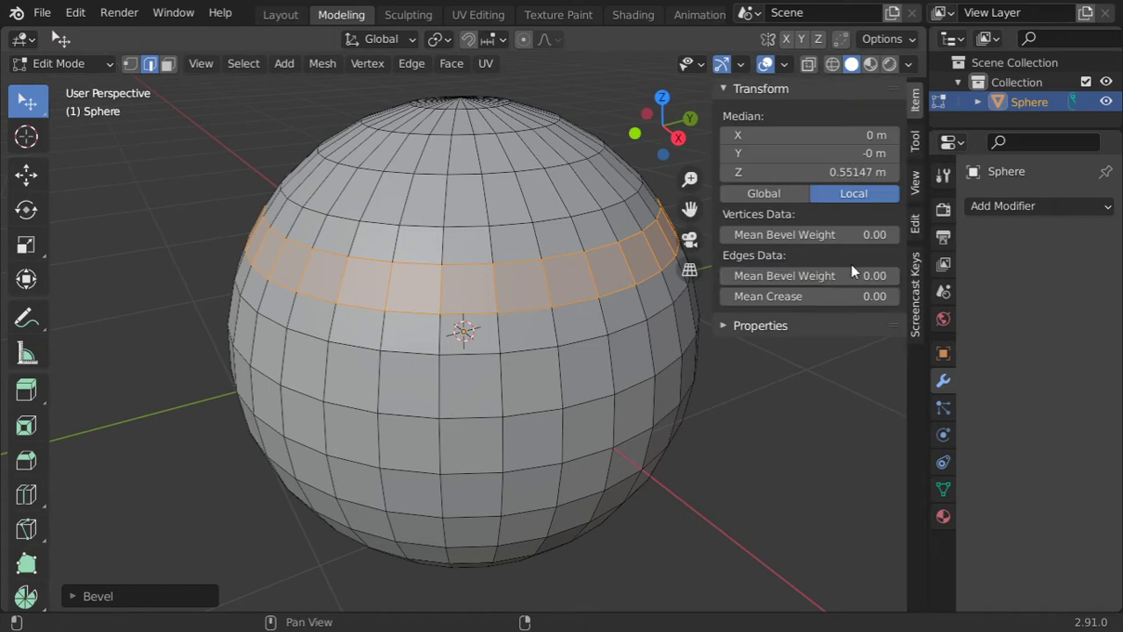
# Extrude the selected face band in place and shrink it inward into a recessed groove
pyautogui.press('n')
pyautogui.press('e')
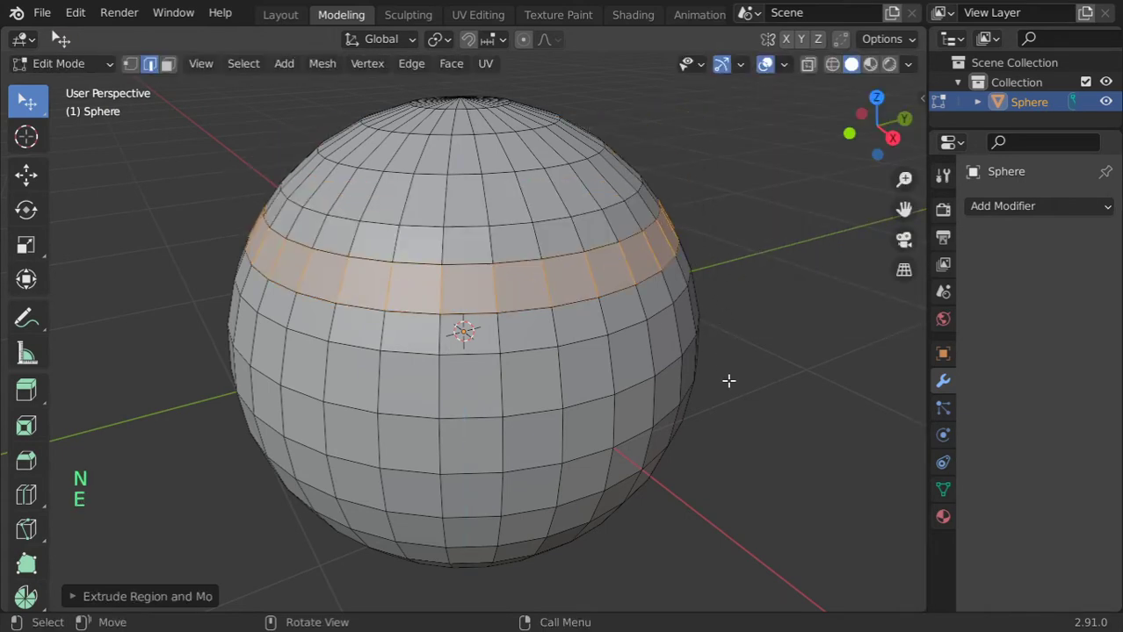
pyautogui.press('alt+s')
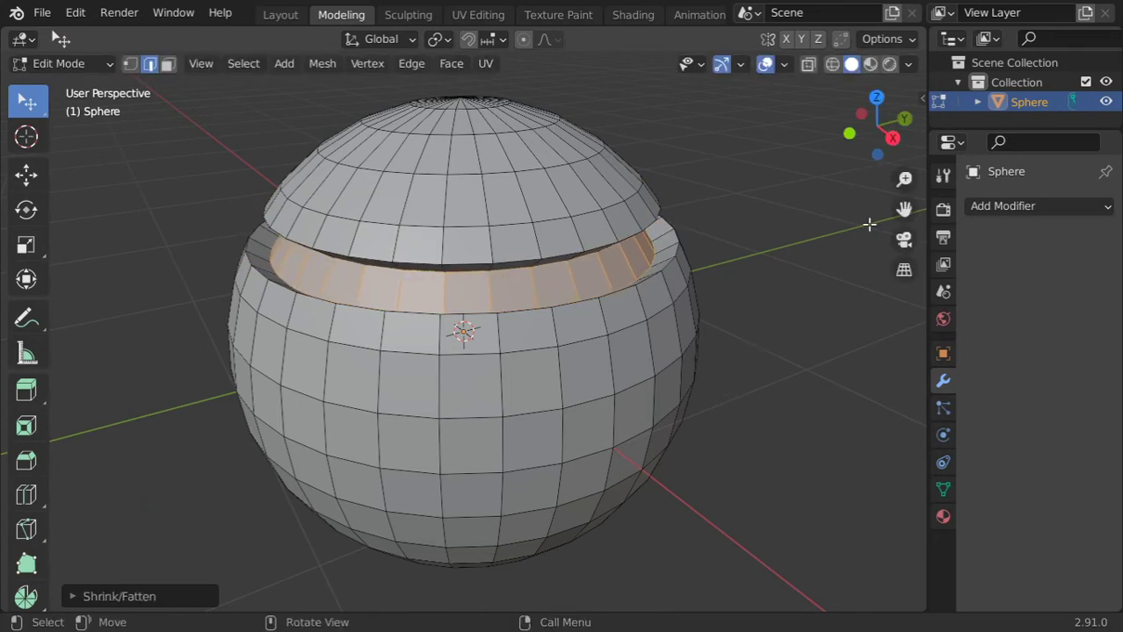
# Add a Subdivision Surface modifier (viewport 2, render 3) with cage display, then collapse it
pyautogui.click(1038, 211)
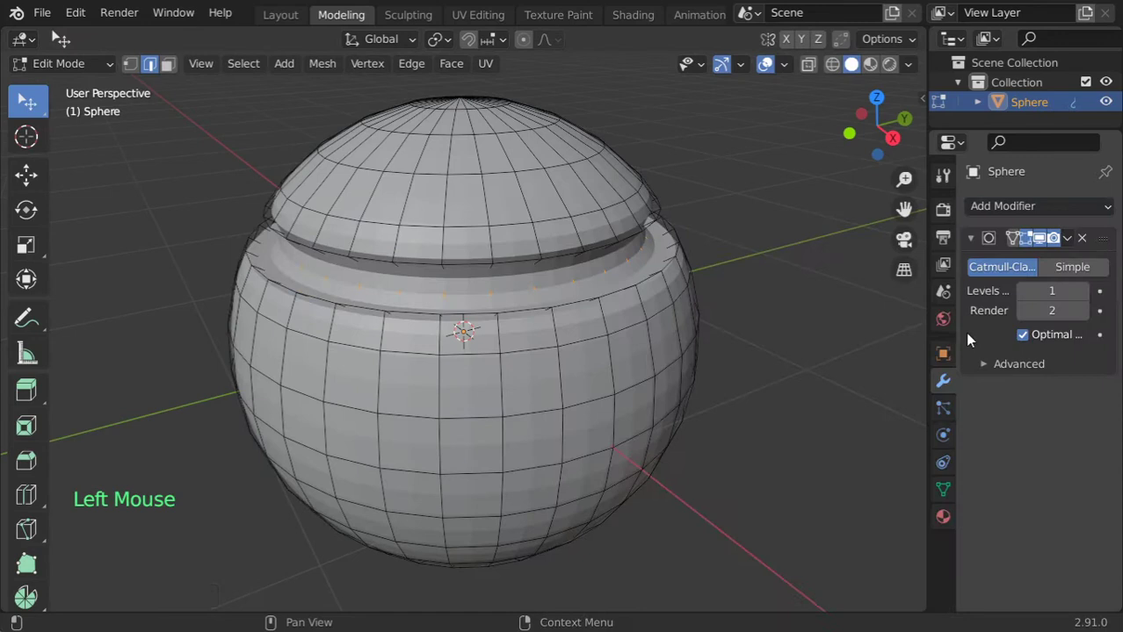
pyautogui.click(1081, 294)
pyautogui.click(1087, 320)
pyautogui.click(1054, 342)
pyautogui.click(976, 240)
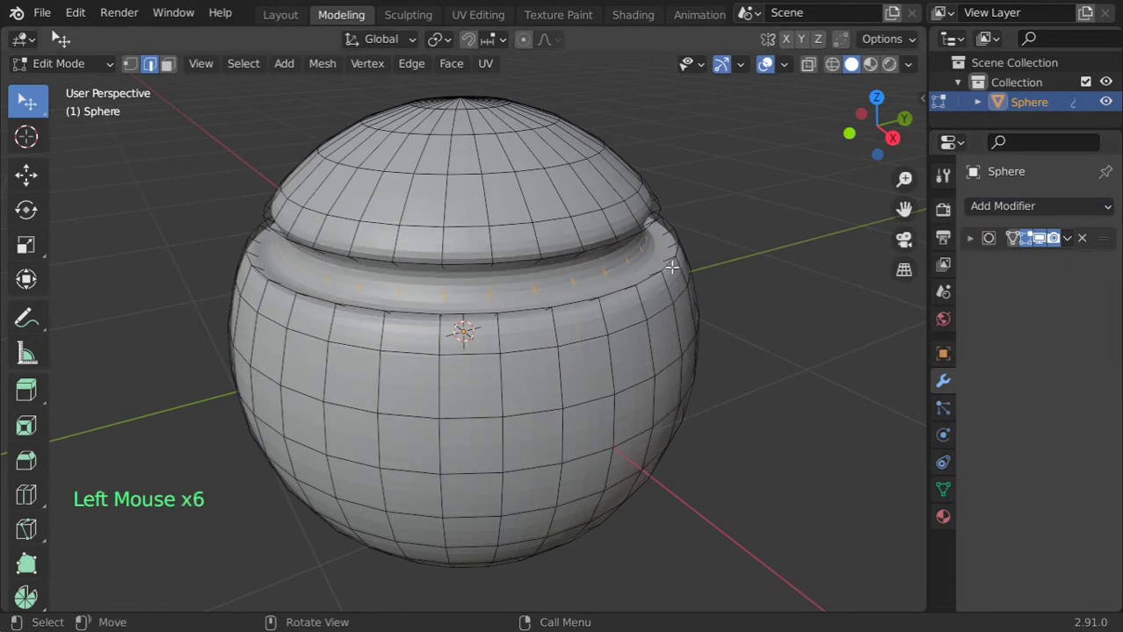
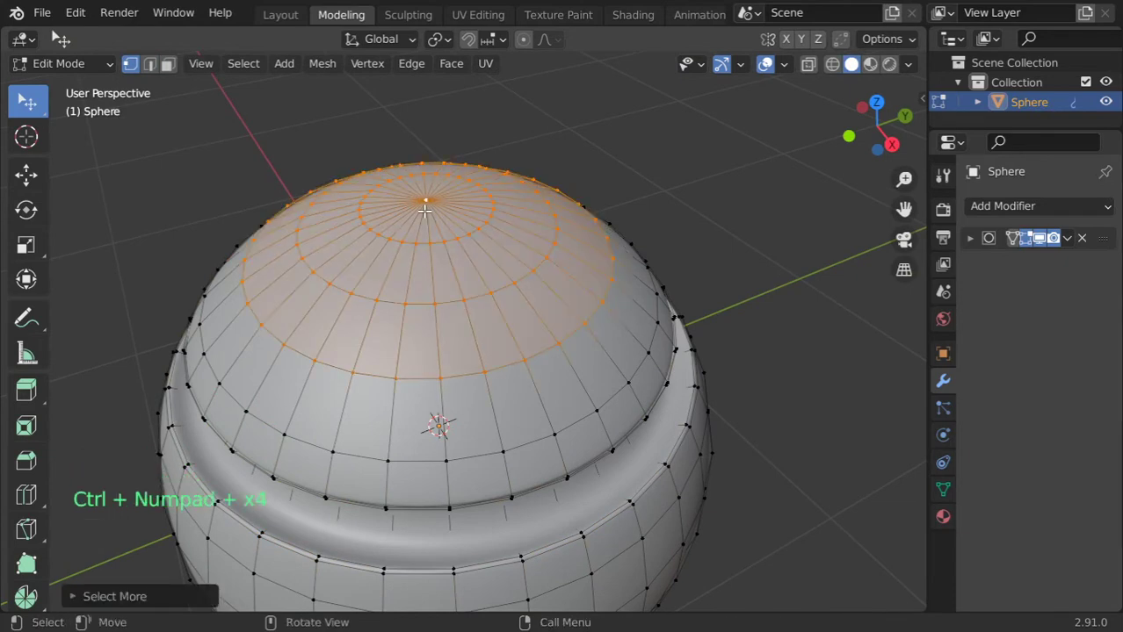
# Push the top cap down into the sphere to form a shallow dish
pyautogui.scroll(-3)
pyautogui.press('e')
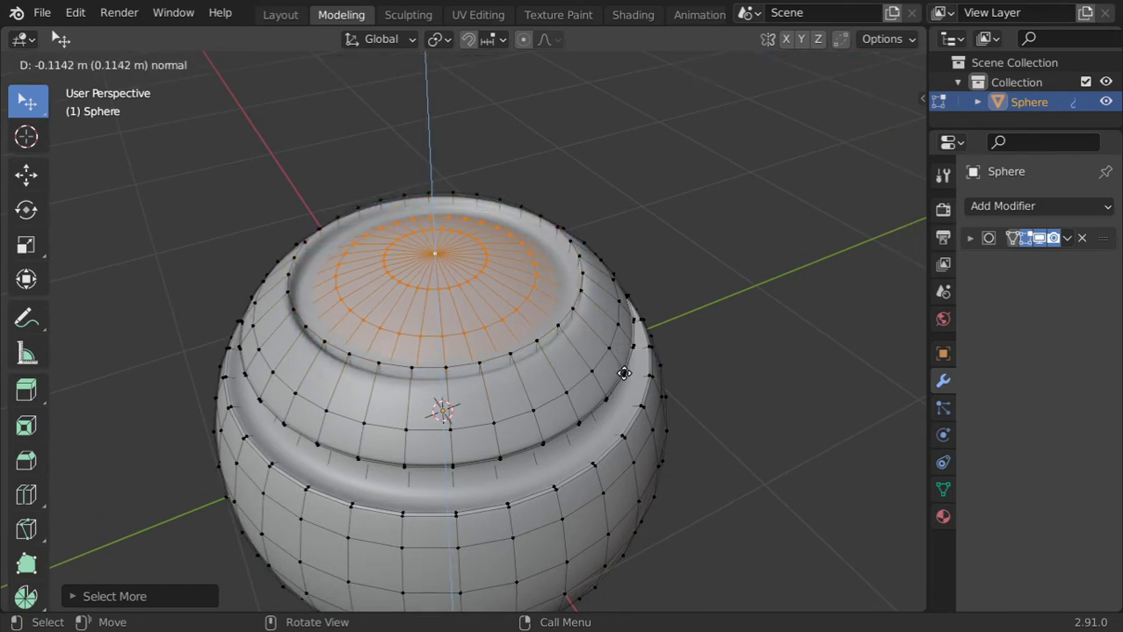
pyautogui.press('Tab')
pyautogui.press('Tab')
# Bevel the dish's rim edge loop into a crisp lip and return to Object Mode
pyautogui.click(156, 83)
pyautogui.click(155, 74)
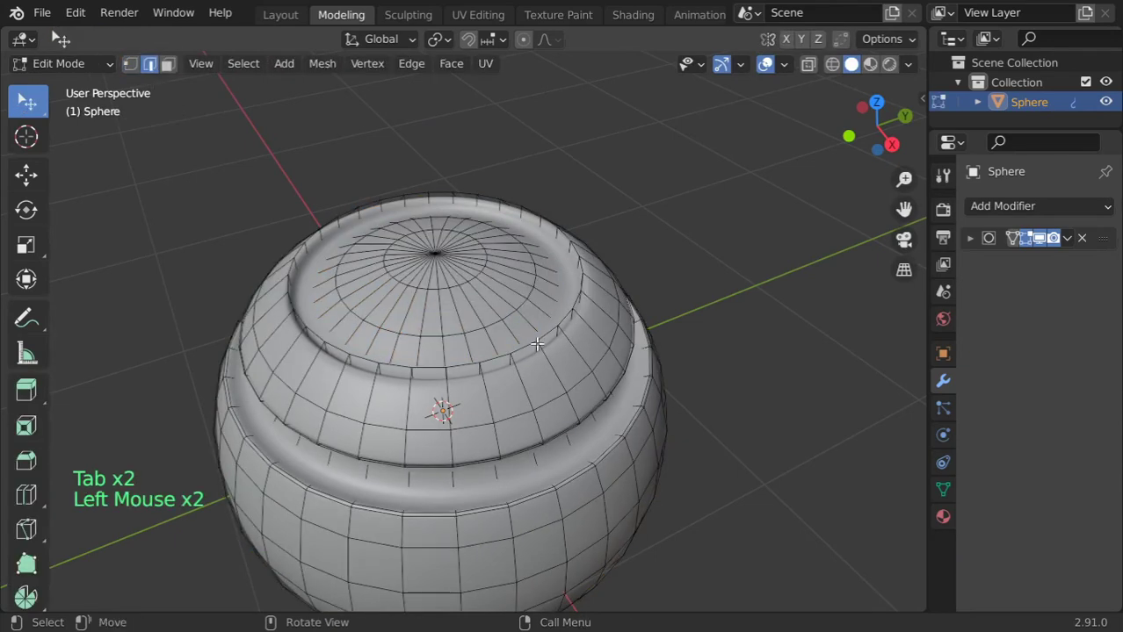
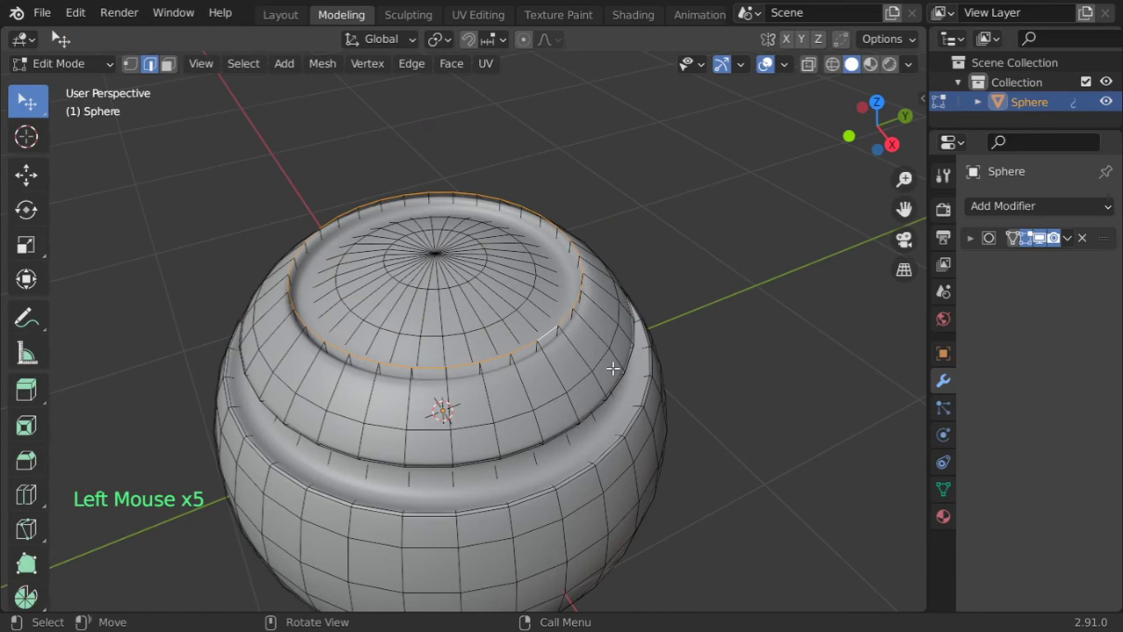
pyautogui.press('ctrl+b')
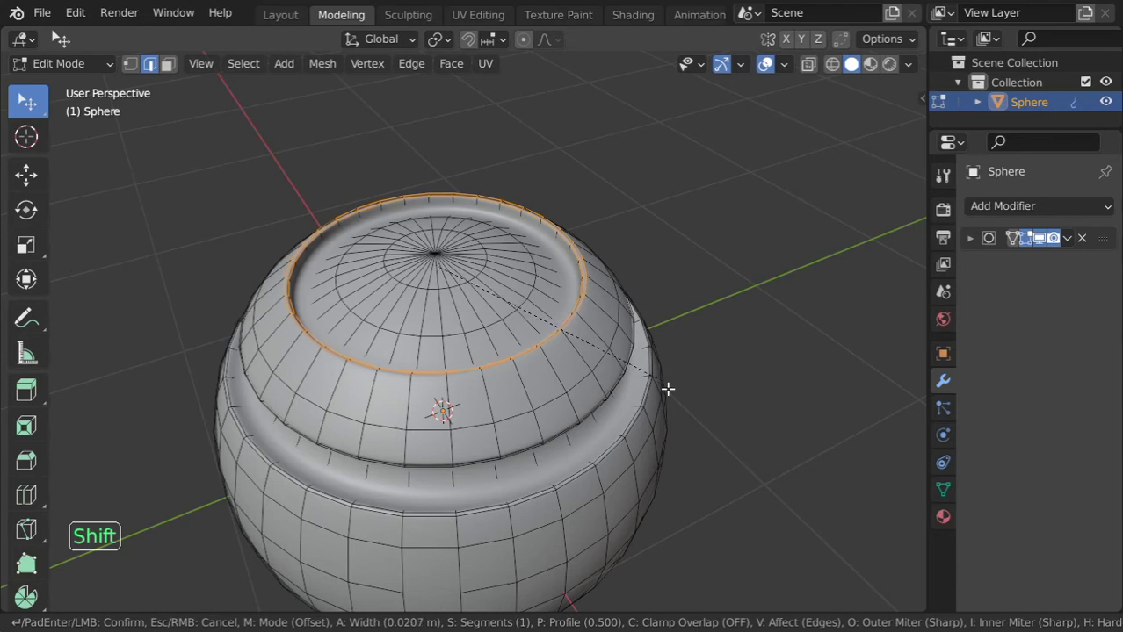
pyautogui.press('Tab')
# Switch to a side orthographic view of the sphere
pyautogui.scroll(-3)
pyautogui.middleClick(542, 333)
pyautogui.press('Up')
pyautogui.press('KP_1')
pyautogui.press('KP_3')
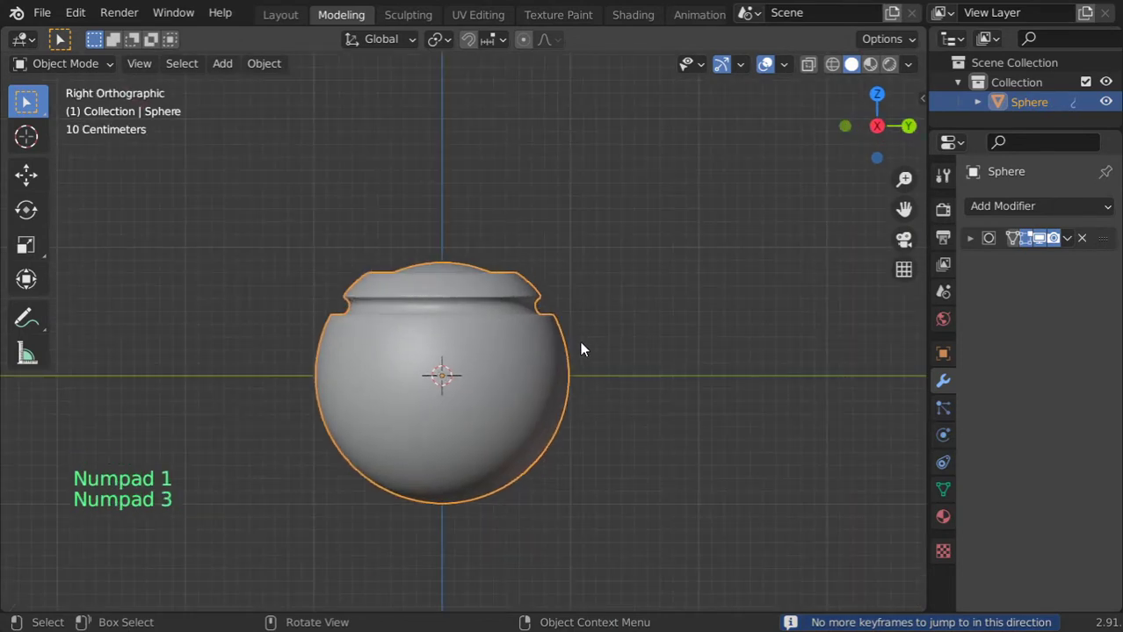
# Raise the sphere and tilt it so its dish faces sideways
pyautogui.press('g')
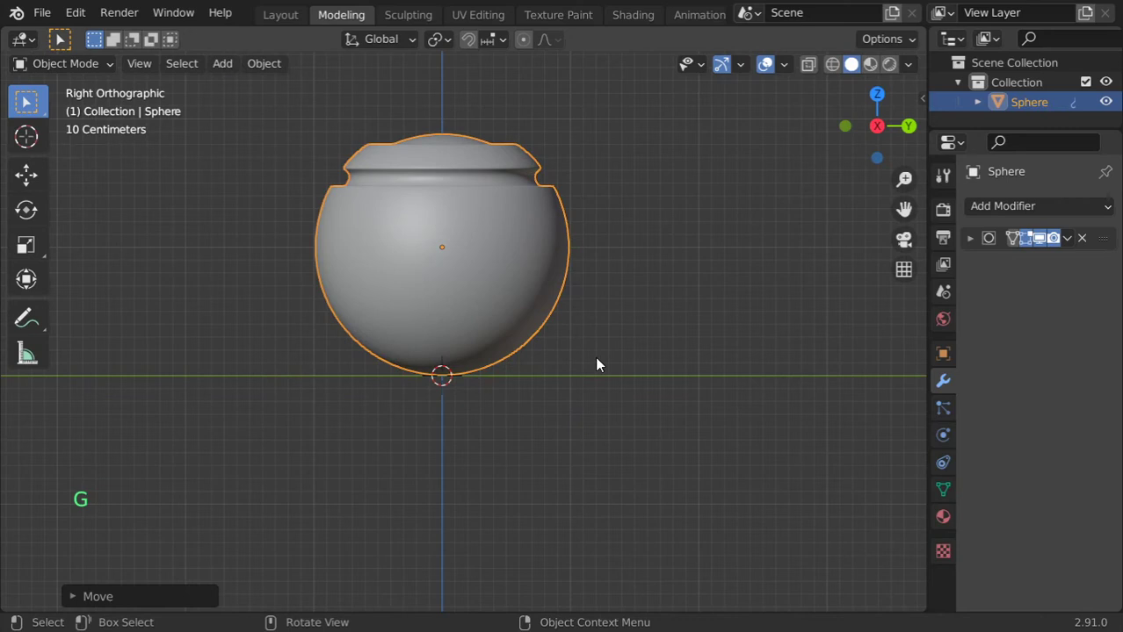
pyautogui.press('r')
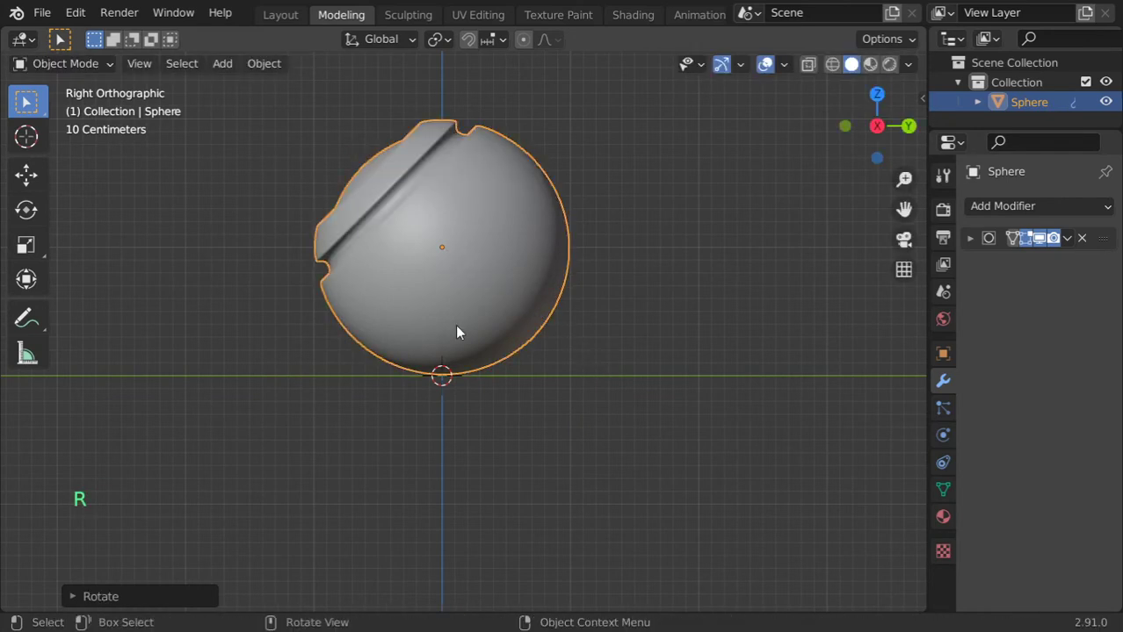
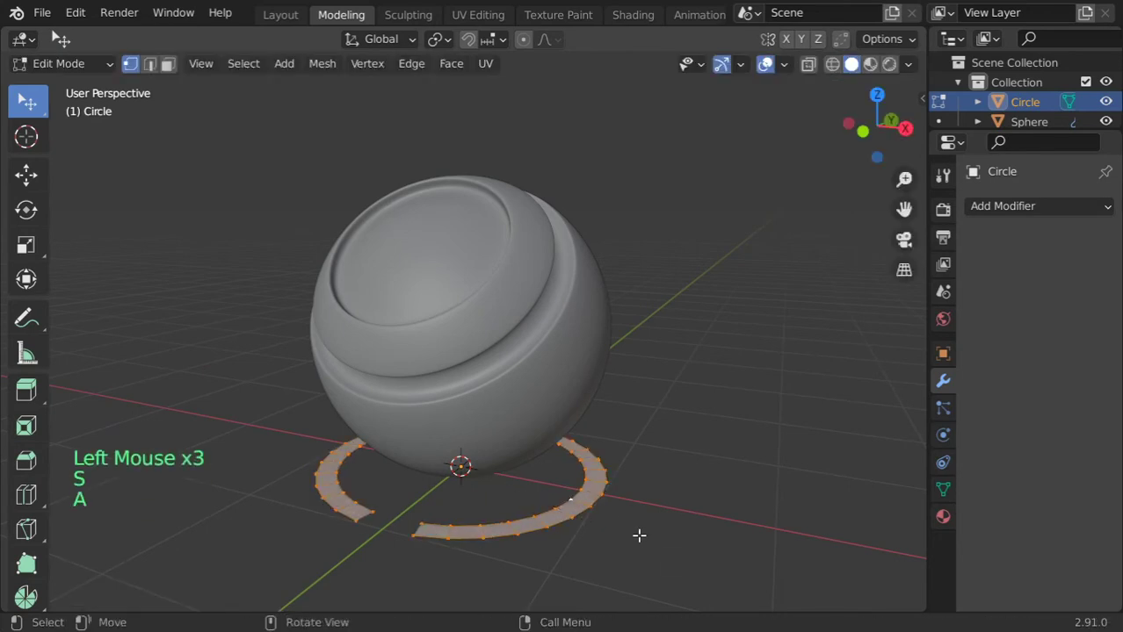
# Extrude the circle up into a ring wall and shift it vertically beneath the ball
pyautogui.press('e')
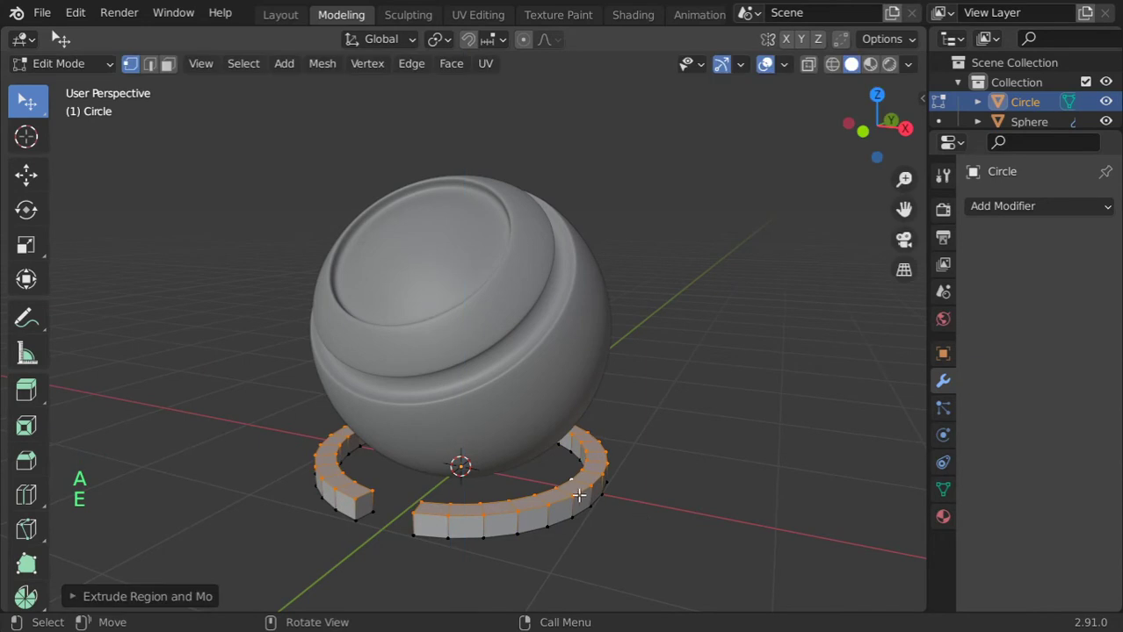
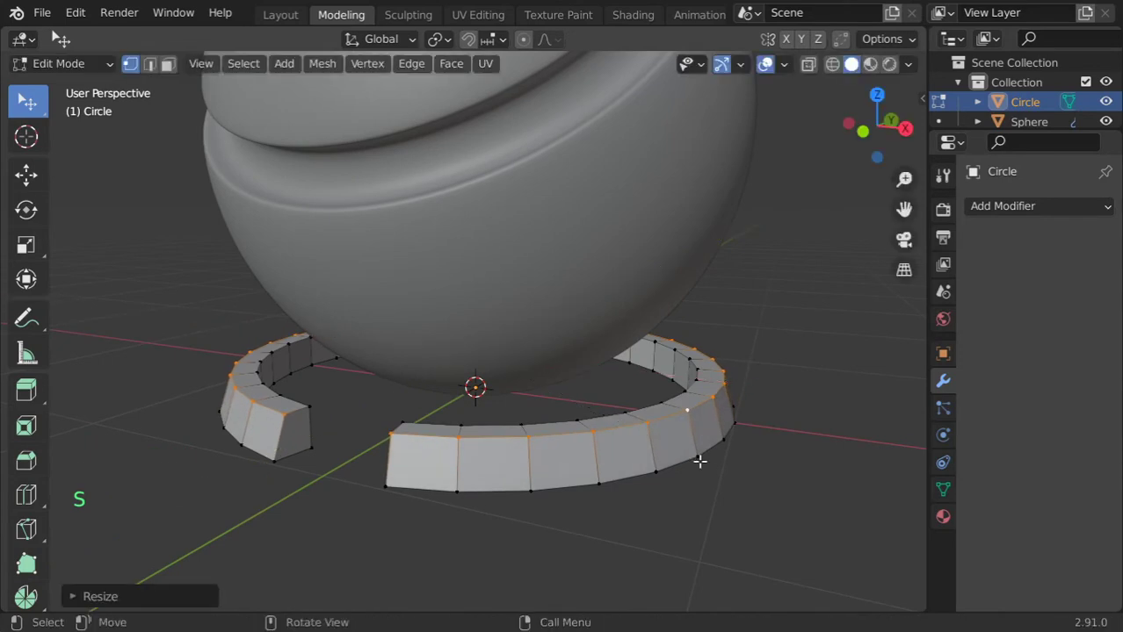
pyautogui.press('g')
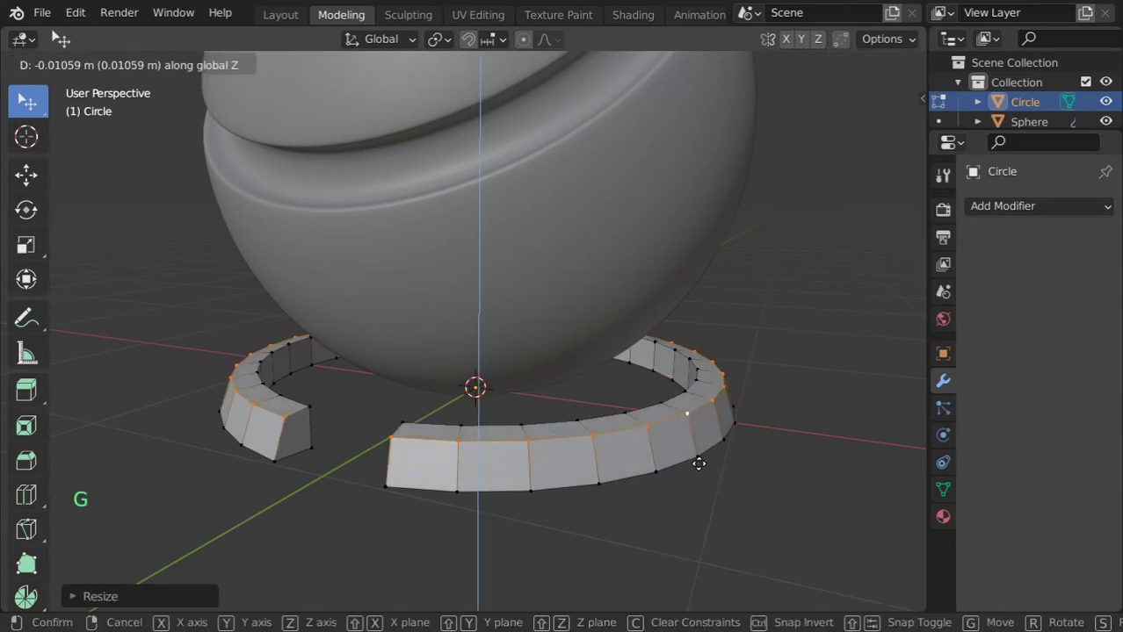
pyautogui.click(1011, 199)
pyautogui.click(1011, 205)
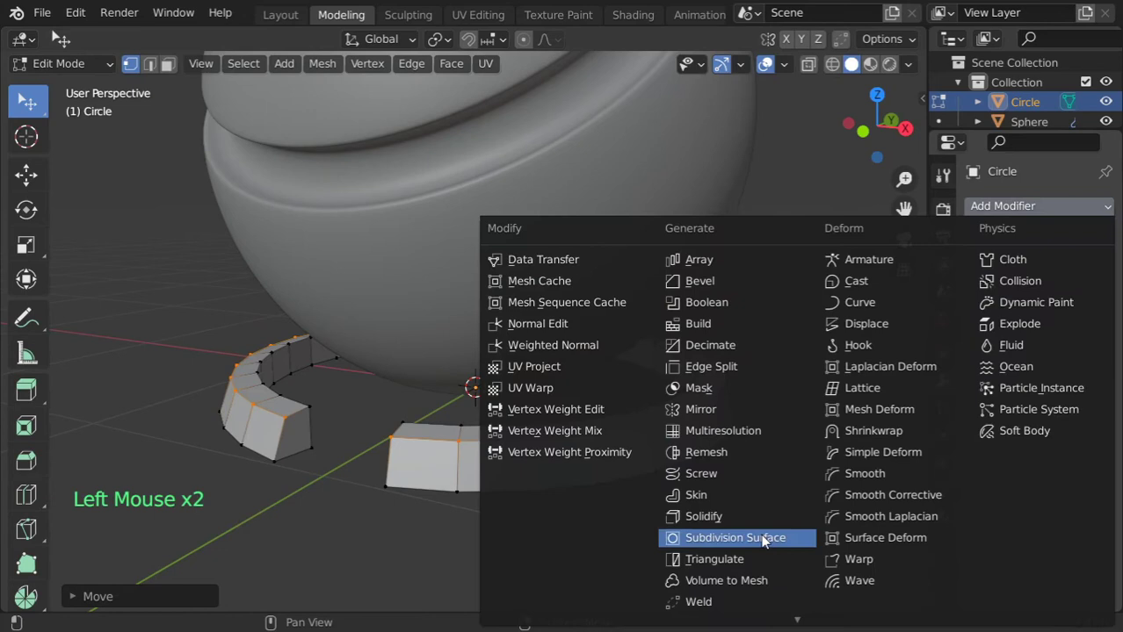
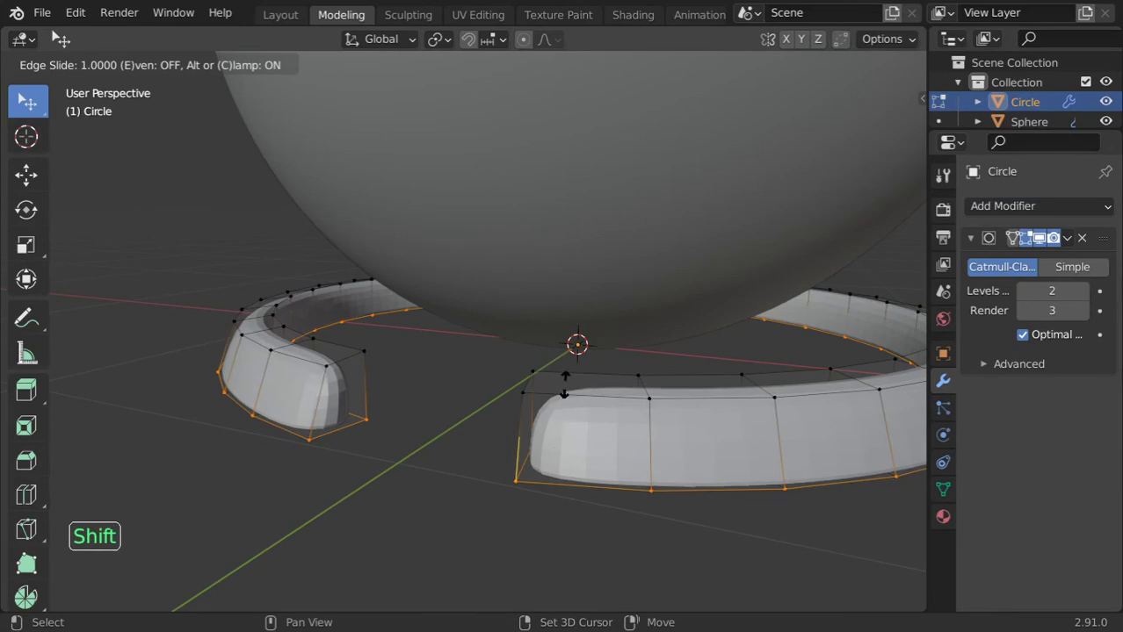
# Add tight support loop cuts around the ring stand and give it smooth shading
pyautogui.press('ctrl+r')
pyautogui.press('ctrl+r')
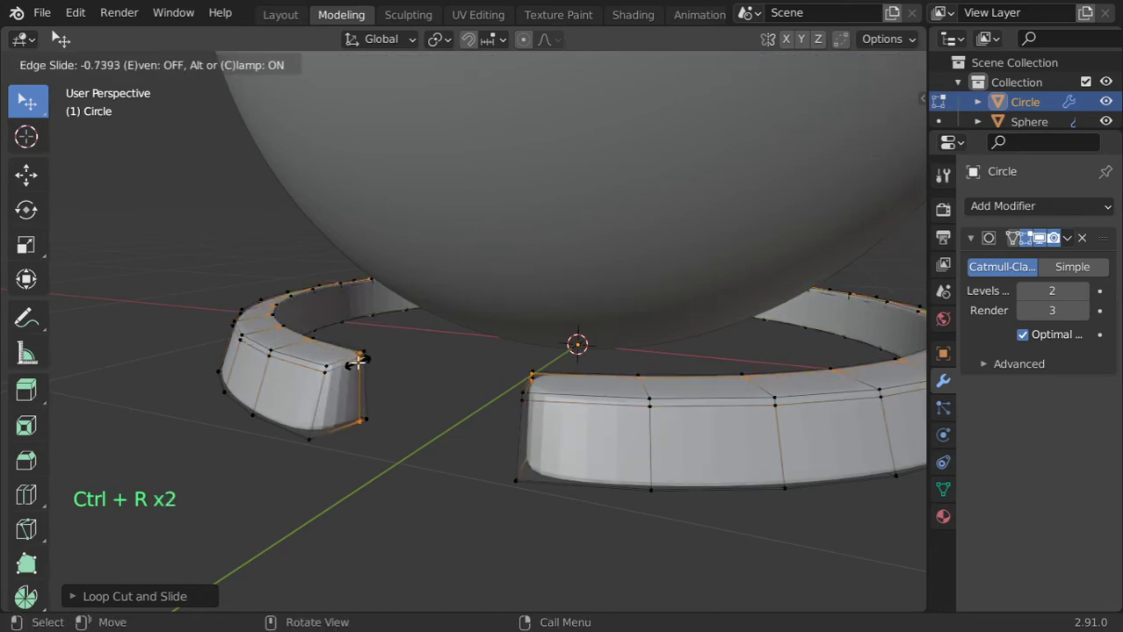
pyautogui.press('ctrl+r')
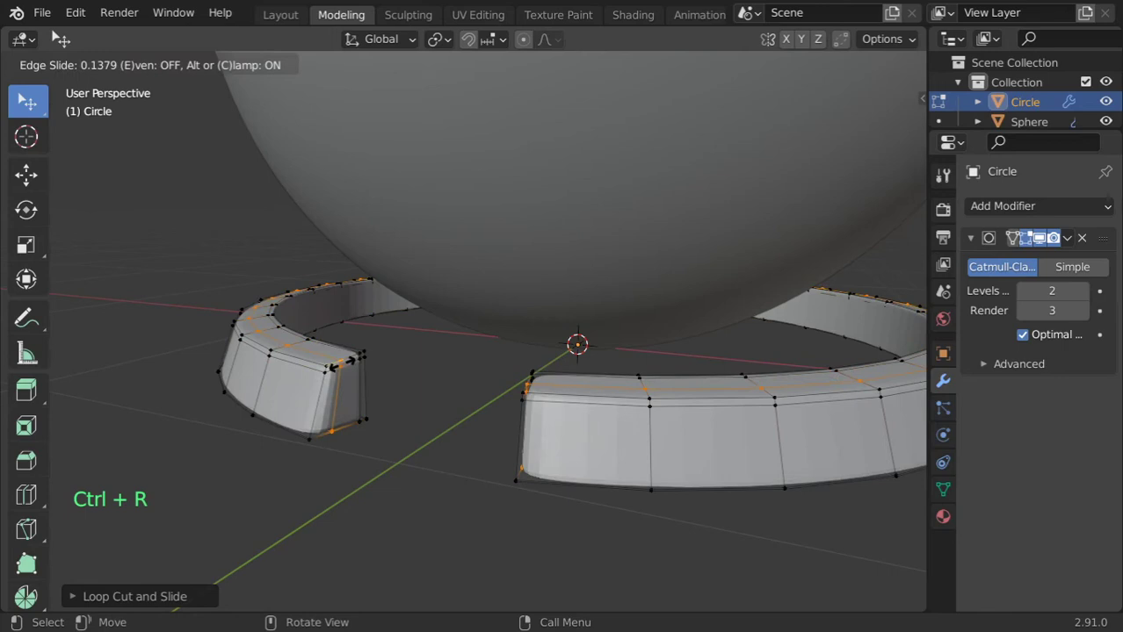
pyautogui.press('Tab')
pyautogui.rightClick(346, 377)
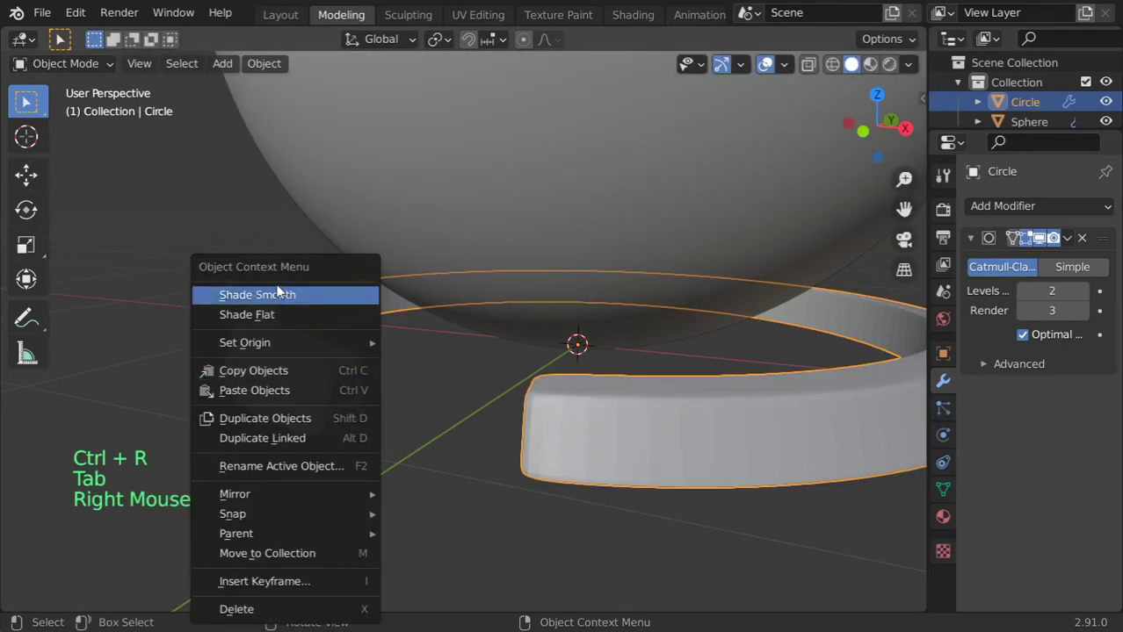
pyautogui.scroll(-3)
pyautogui.click(1081, 290)
pyautogui.scroll(-3)
pyautogui.click(1089, 323)
# Add a plane and scale it up into a large floor beneath the ball
pyautogui.press('Tab')
pyautogui.press('Tab')
pyautogui.press('shift+c')
pyautogui.scroll(-3)
pyautogui.press('shift+a')
pyautogui.scroll(-3)
pyautogui.middleClick(587, 377)
pyautogui.press('s')
pyautogui.press('Tab')
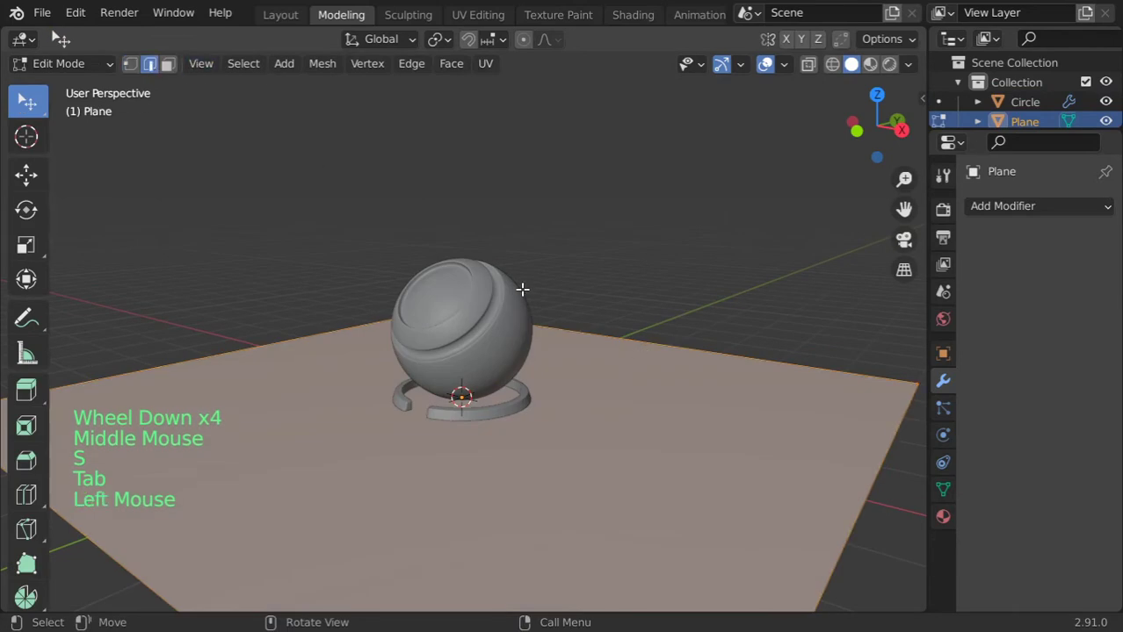
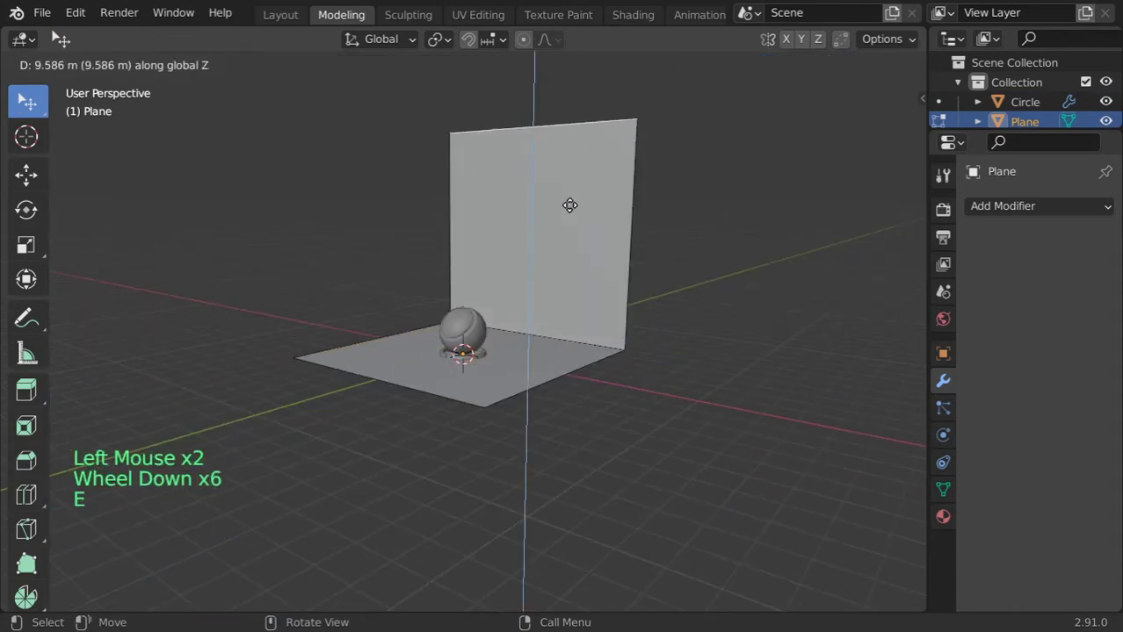
# Extrude the floor's back edge up into a curved backdrop wall, smooth-shade and enlarge it
pyautogui.press('g')
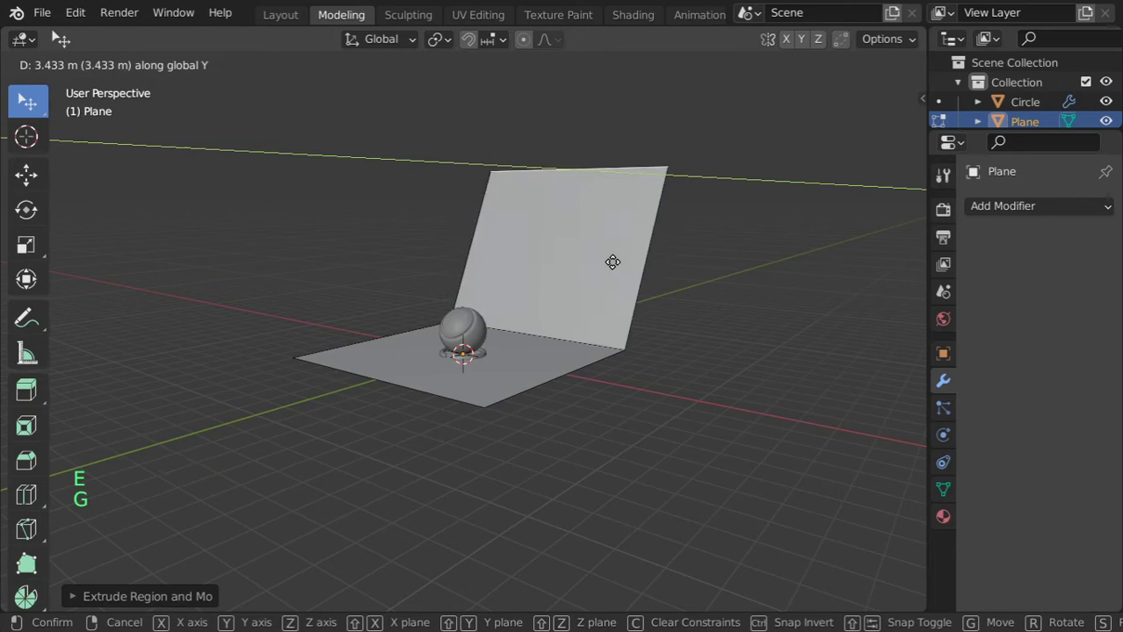
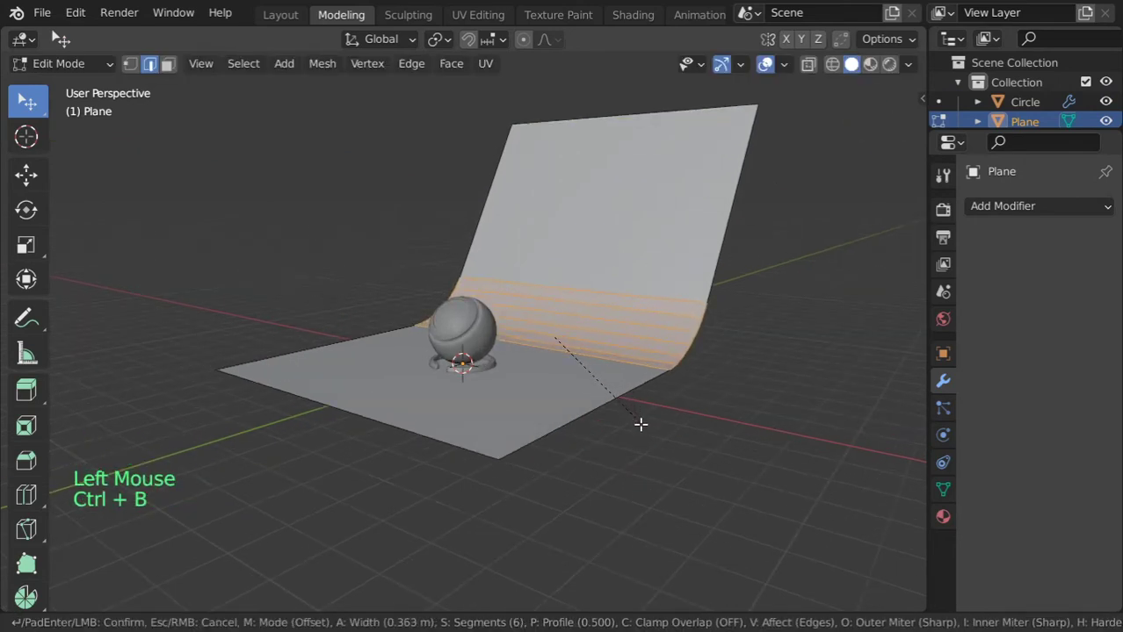
pyautogui.press('Tab')
pyautogui.rightClick(614, 266)
pyautogui.press('s')
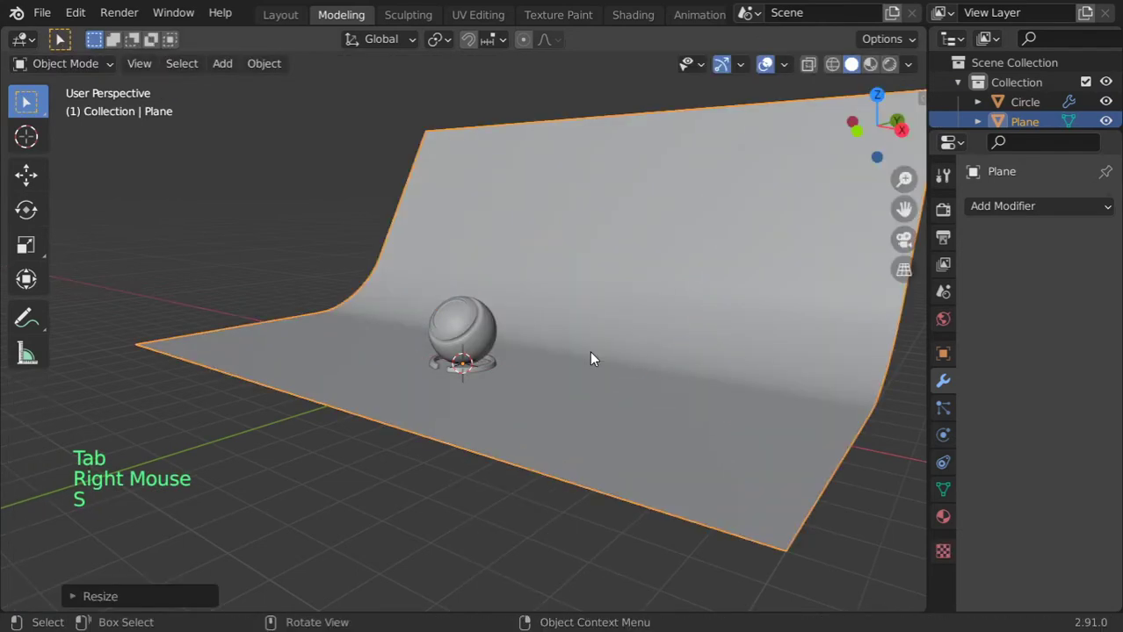
pyautogui.middleClick(557, 355)
pyautogui.press('KP_1')
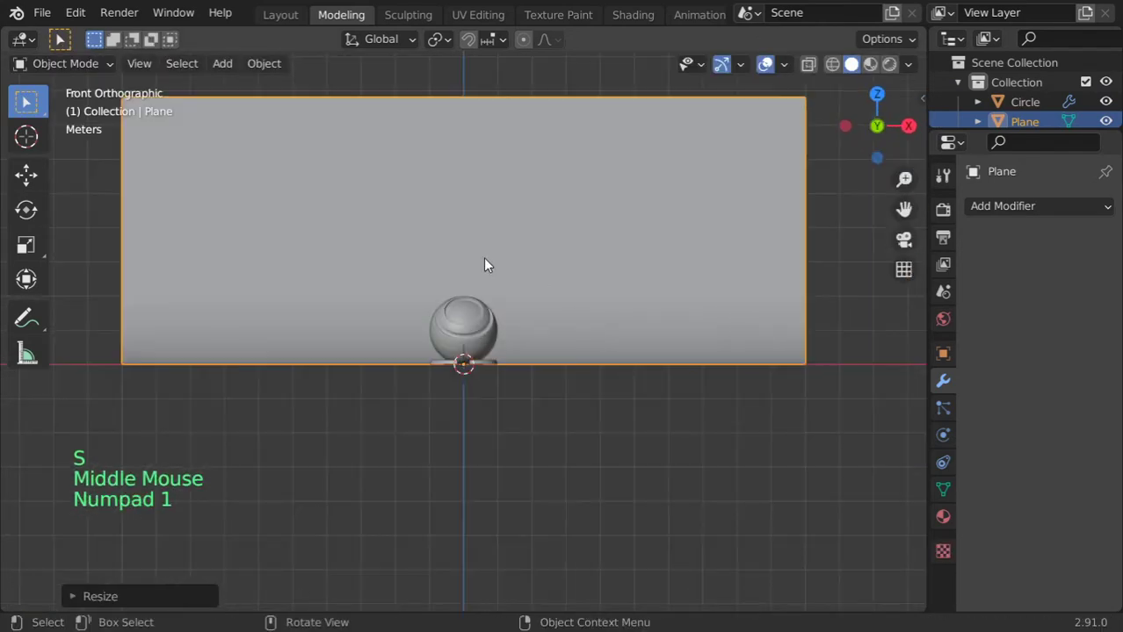
pyautogui.press('shift+a')
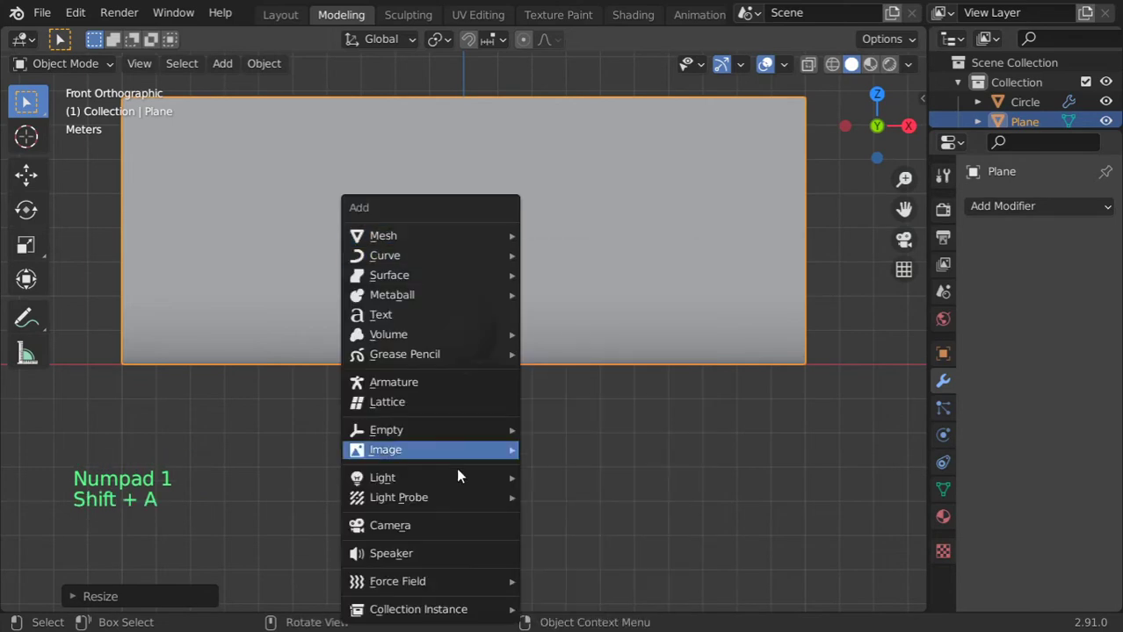
# Add a camera aligned to the current view, framing the ball against the backdrop
pyautogui.press('ctrl+alt+KP_0')
pyautogui.press('n')
pyautogui.click(920, 199)
pyautogui.press('n')
pyautogui.click(752, 307)
pyautogui.scroll(3)
pyautogui.middleClick(553, 274)
pyautogui.scroll(3)
pyautogui.middleClick(559, 291)
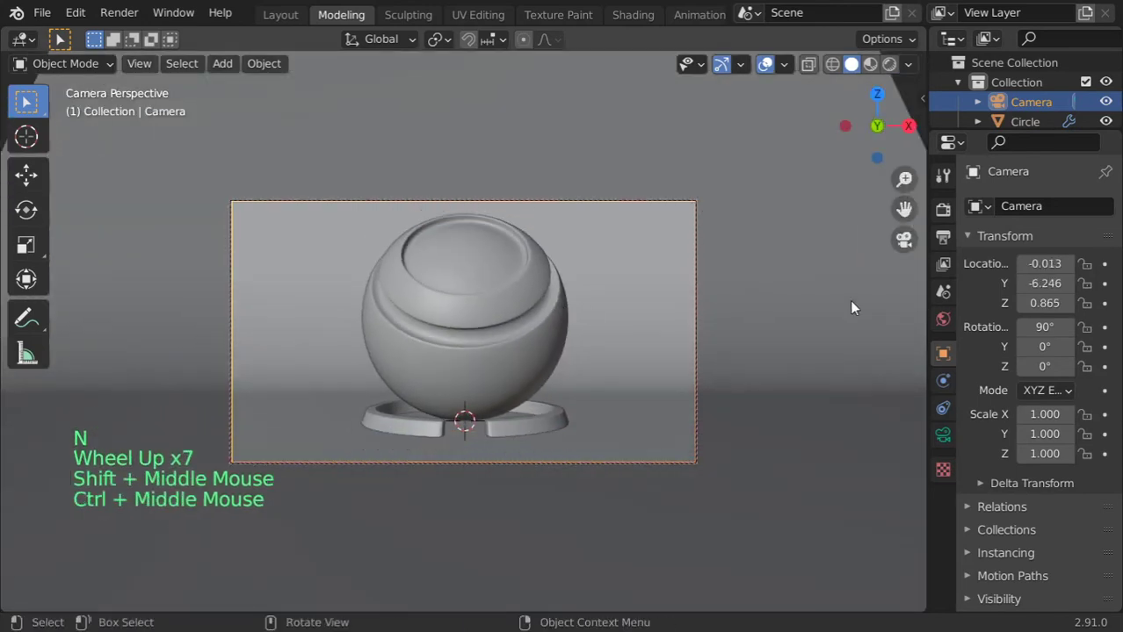
# Set the render resolution to a square 1080 × 1080 px in Output Properties
pyautogui.click(944, 324)
pyautogui.click(953, 242)
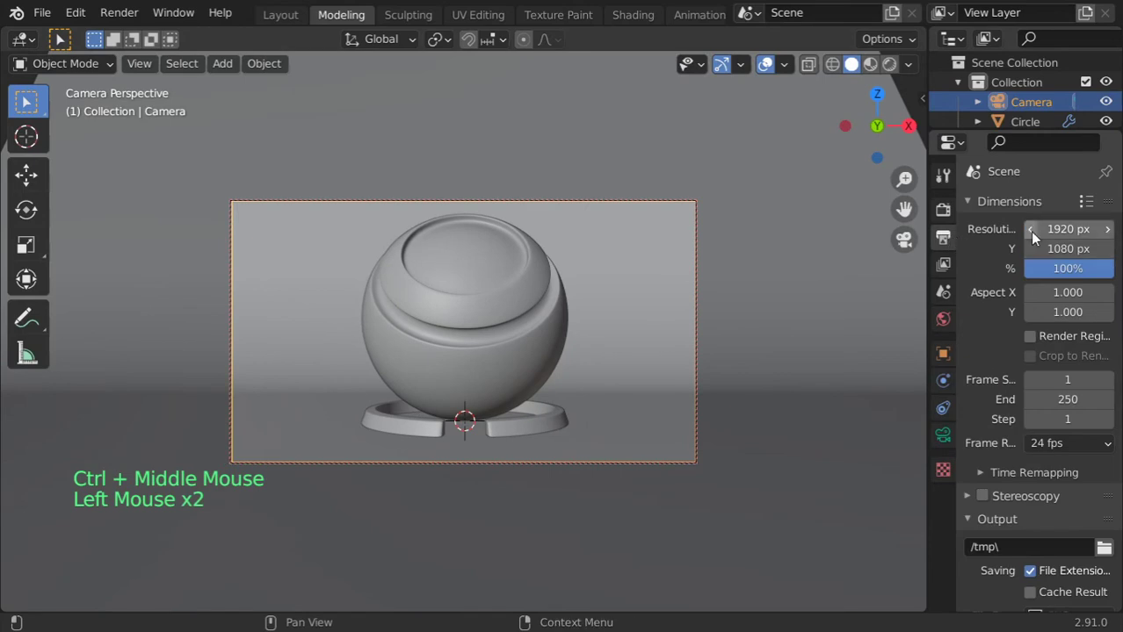
pyautogui.press('KP_0')
pyautogui.middleClick(533, 360)
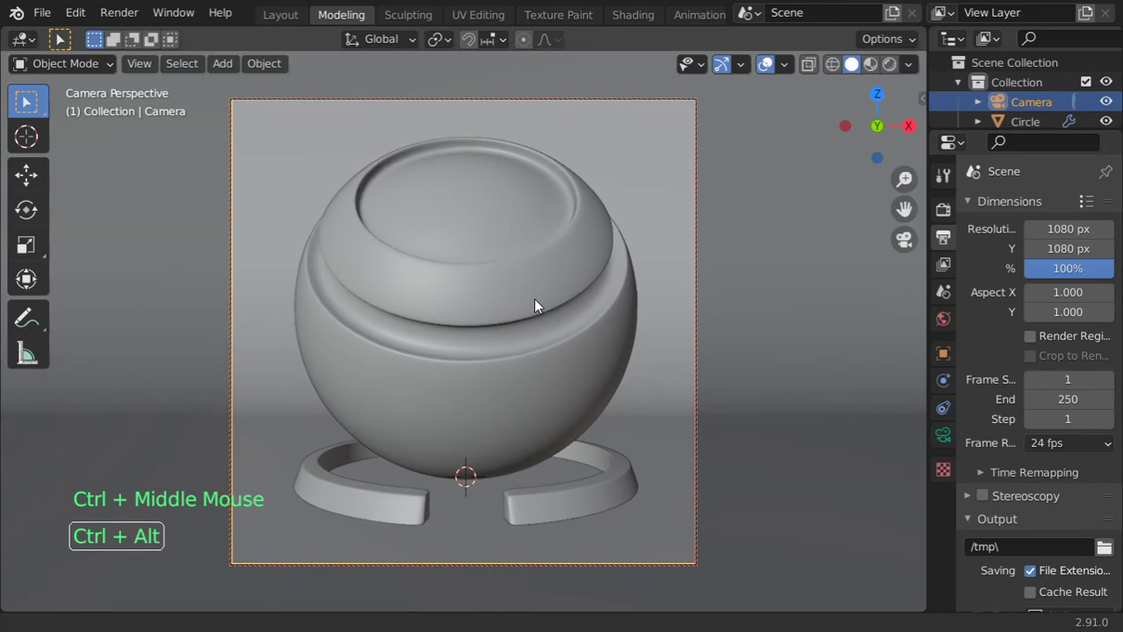
pyautogui.click(440, 37)
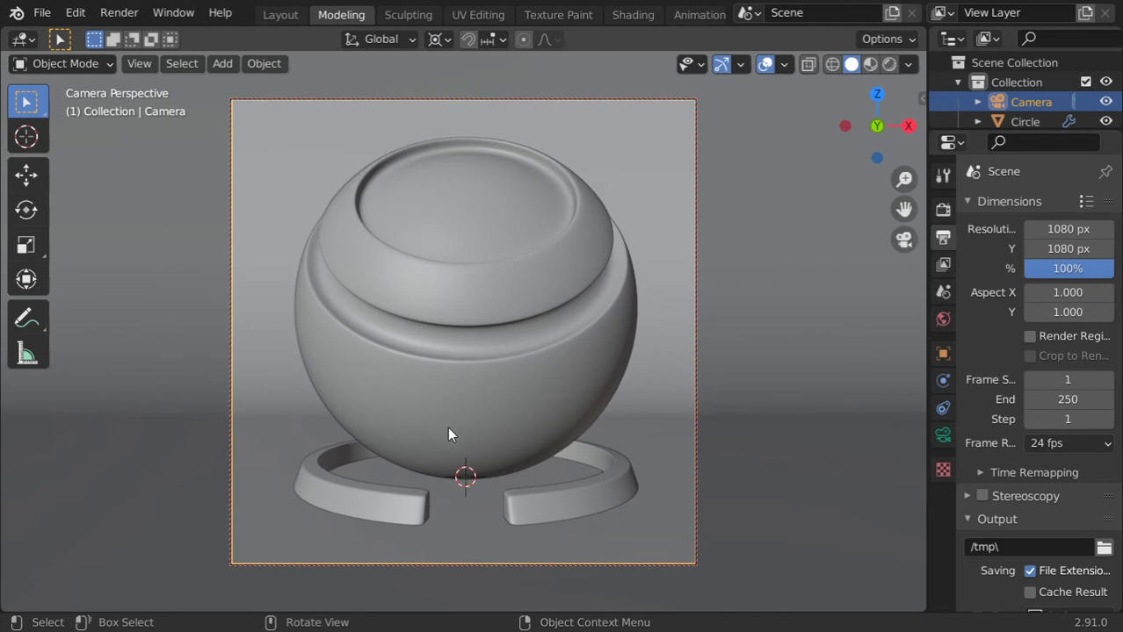
# Rotate the camera around the 3D cursor to an angled view of the ball
pyautogui.press('r')
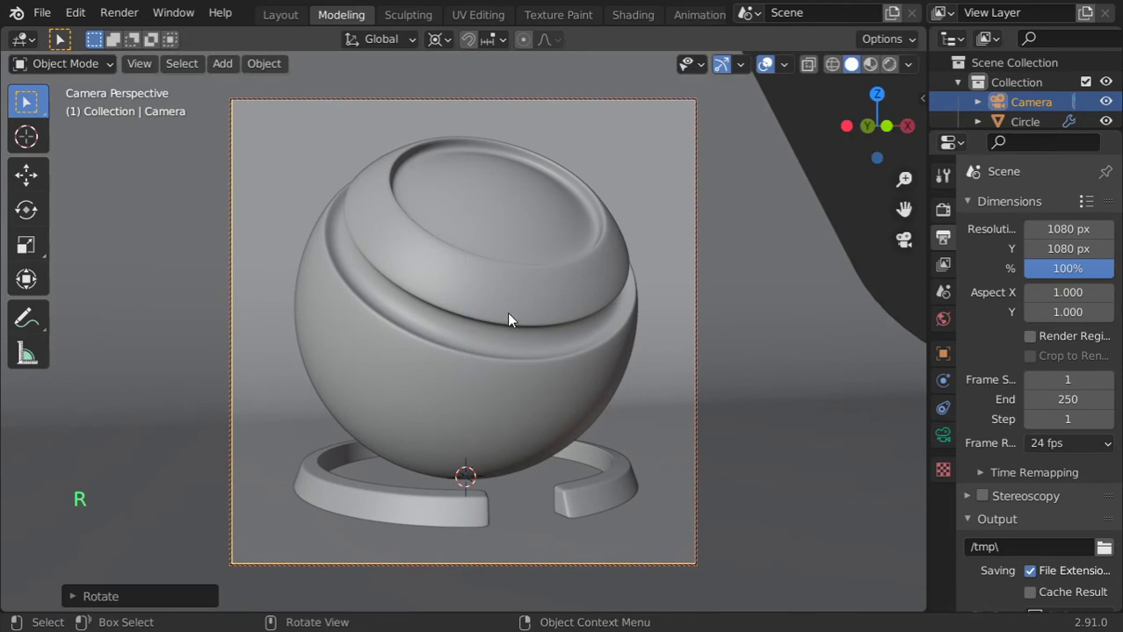
pyautogui.middleClick(561, 309)
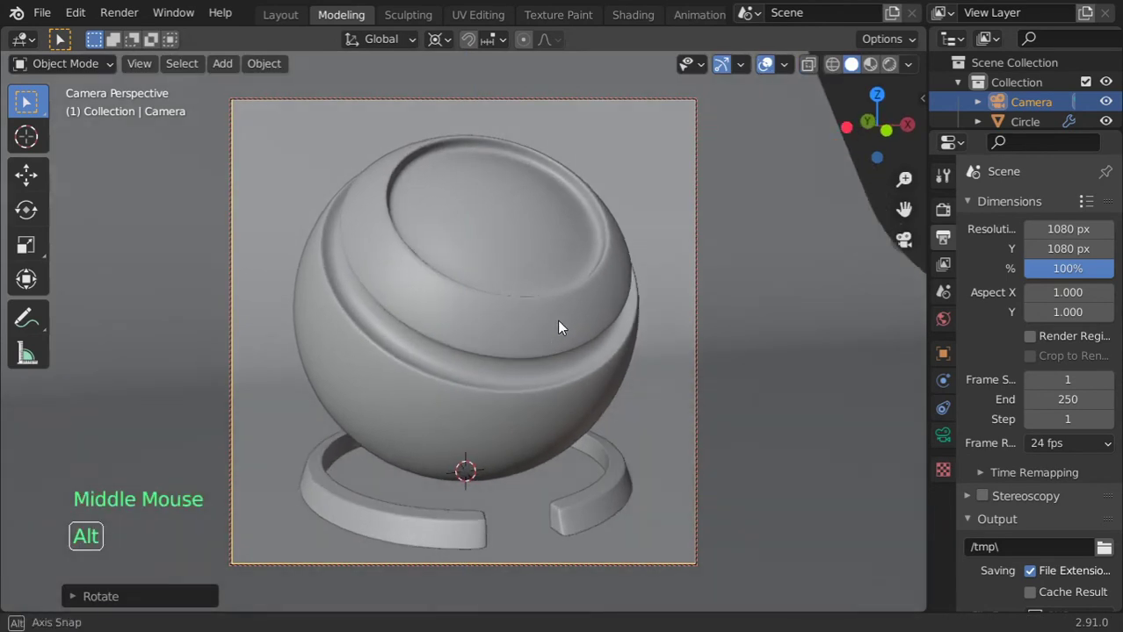
pyautogui.middleClick(561, 314)
pyautogui.middleClick(570, 321)
pyautogui.press('KP_0')
# Add an area light from the front view and save the scene file
pyautogui.press('KP_1')
pyautogui.scroll(-3)
pyautogui.press('ctrl+s')
pyautogui.press('shift+a')
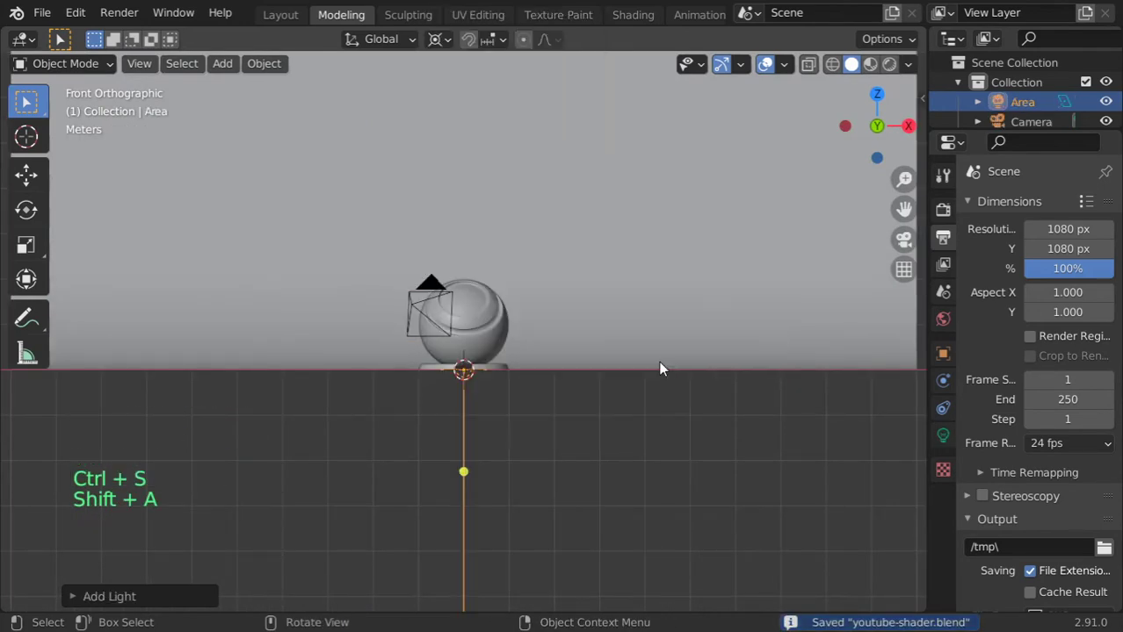
# Raise the area light above right of the ball, set Size 2 m and tilt it toward the ball
pyautogui.press('g')
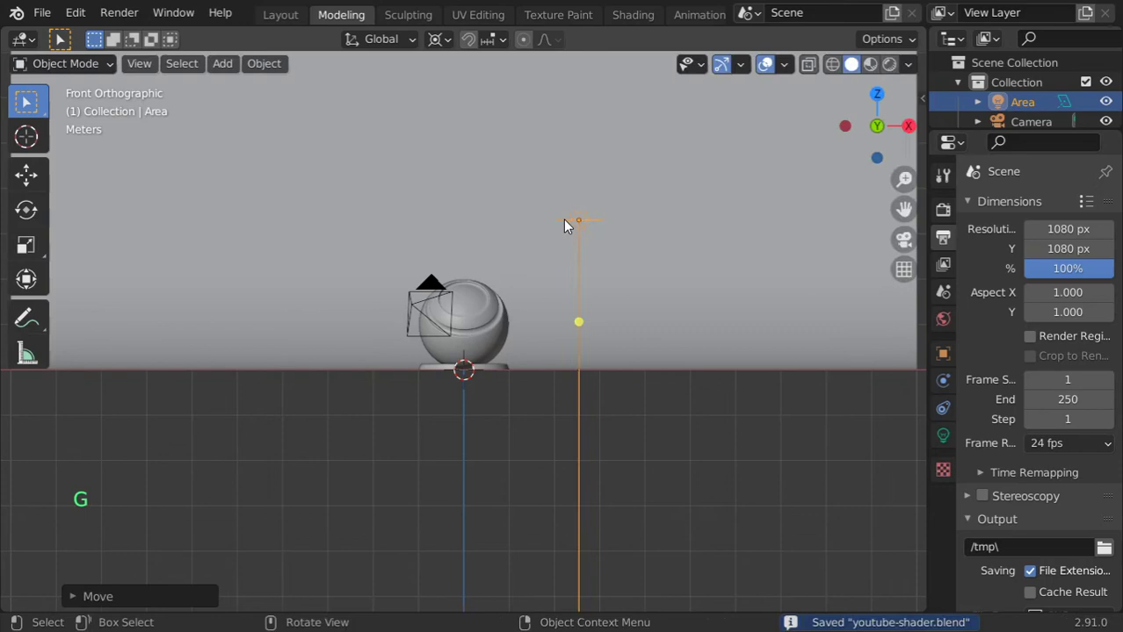
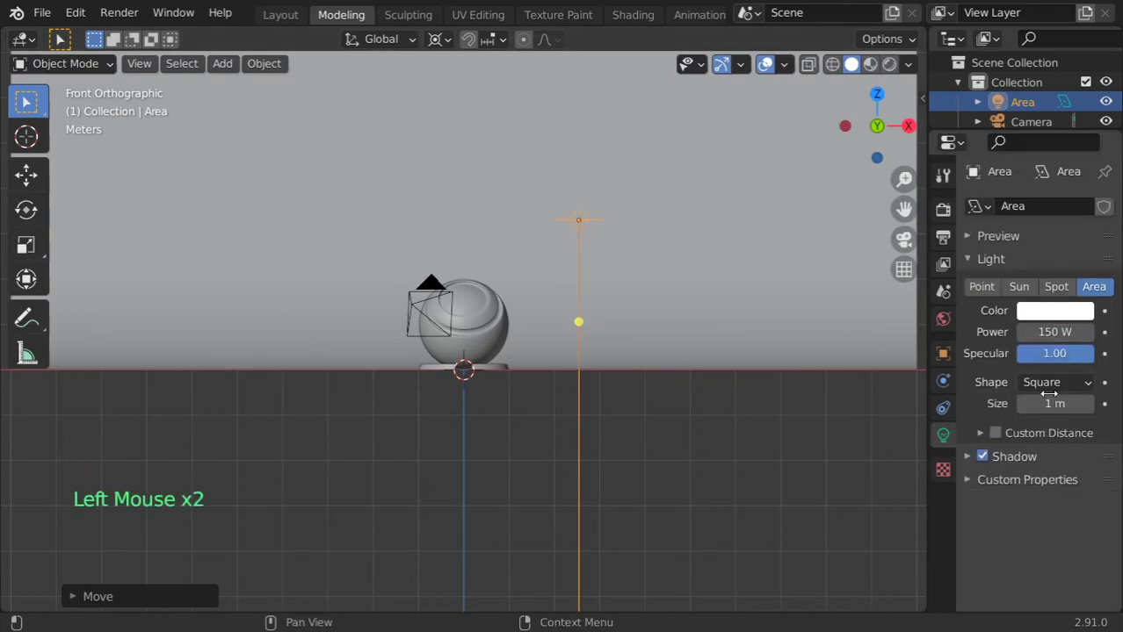
pyautogui.press('r')
pyautogui.click(447, 42)
pyautogui.press('r')
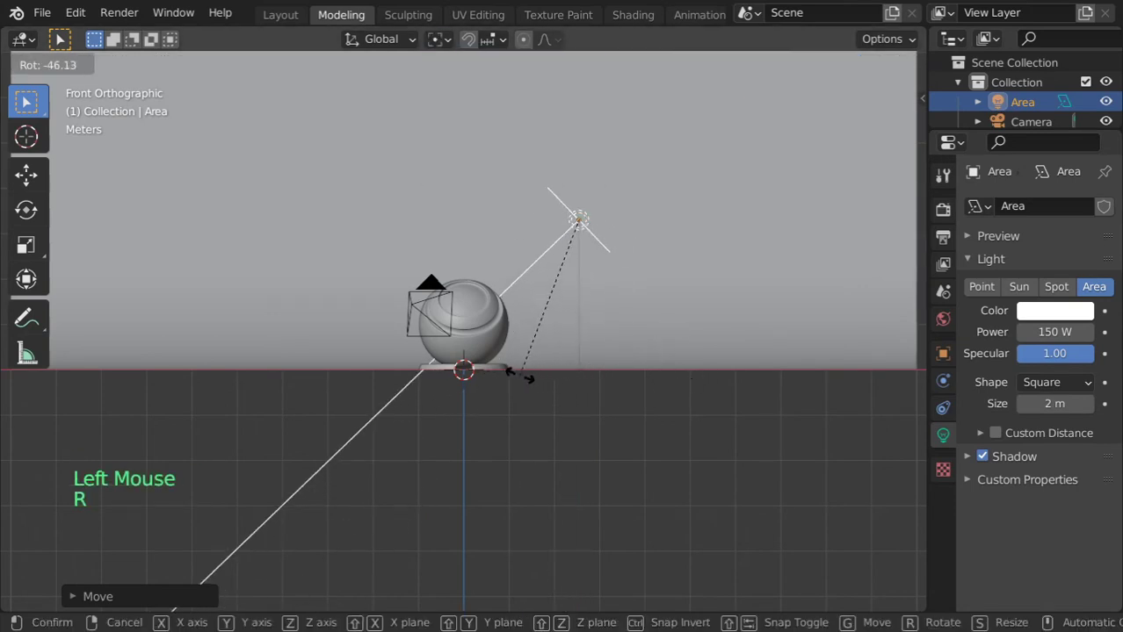
pyautogui.press('g')
pyautogui.press('KP_7')
# Duplicate the area light and place the copy above the ball's left, facing it
pyautogui.press('g')
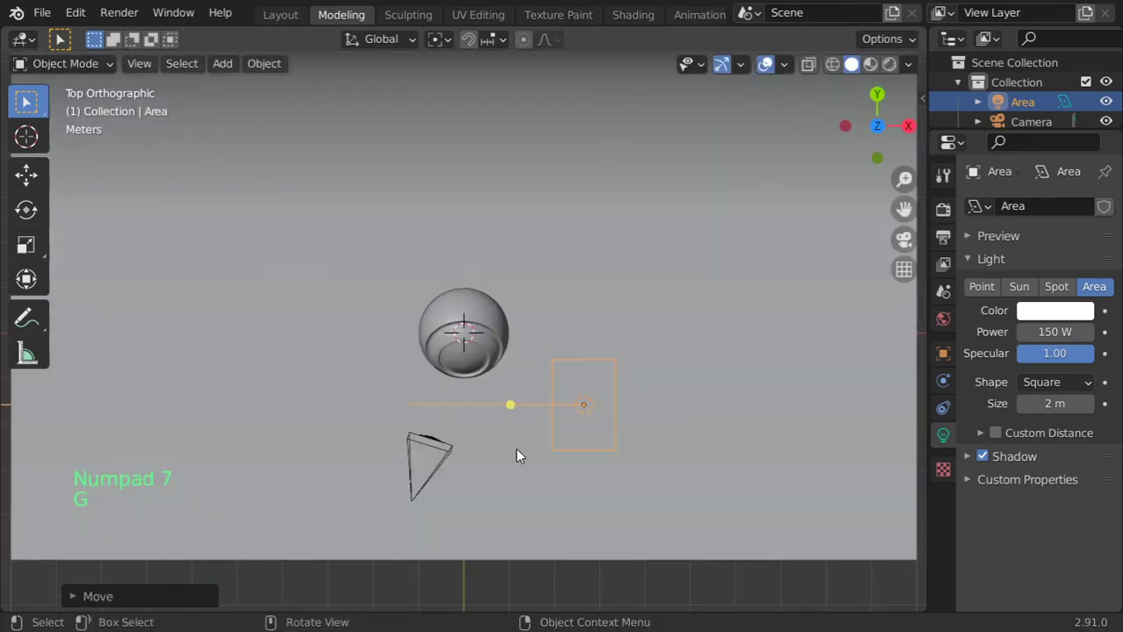
pyautogui.press('r')
pyautogui.press('shift+d')
pyautogui.press('r')
pyautogui.press('g')
pyautogui.press('KP_1')
pyautogui.press('g')
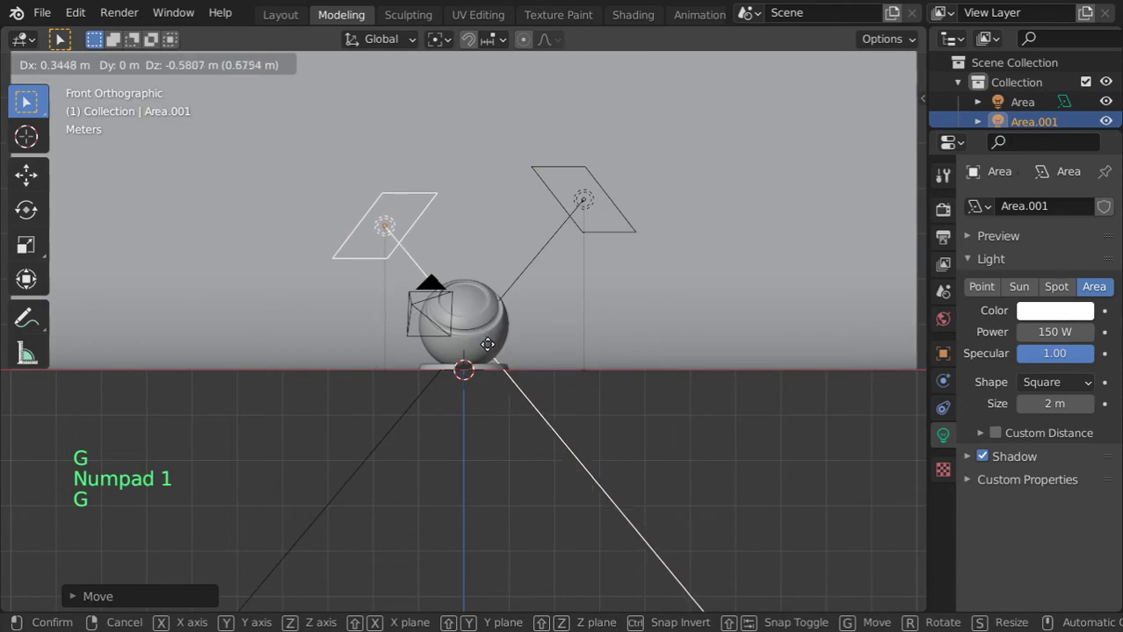
# Duplicate a third area light, swing it behind the ball in top view, power 120 W
pyautogui.press('KP_7')
pyautogui.press('shift+d')
pyautogui.press('r')
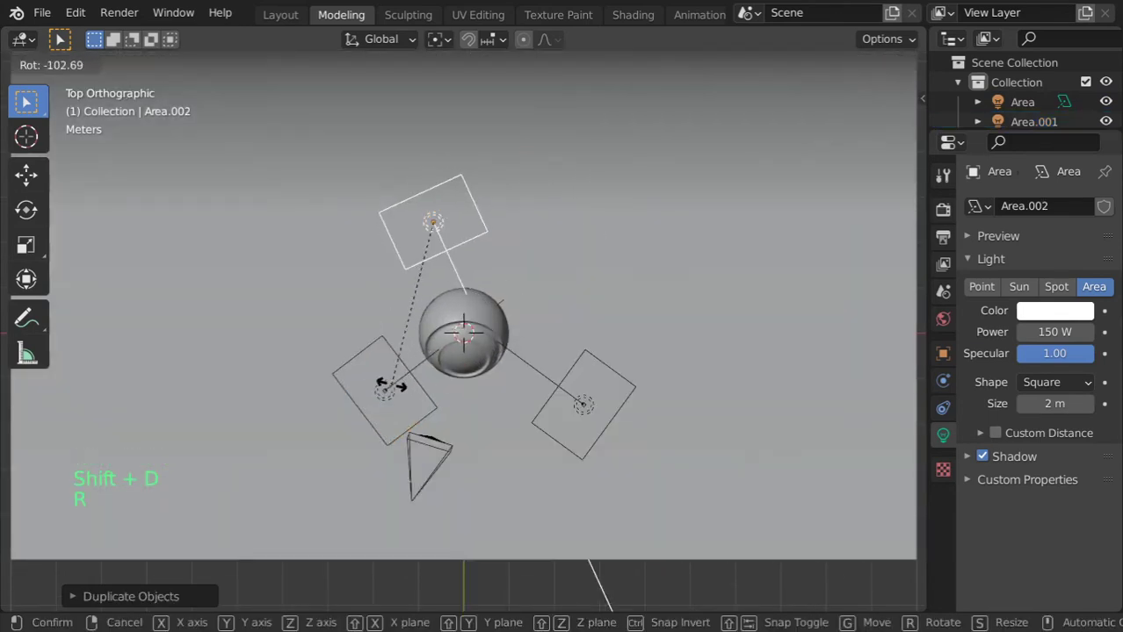
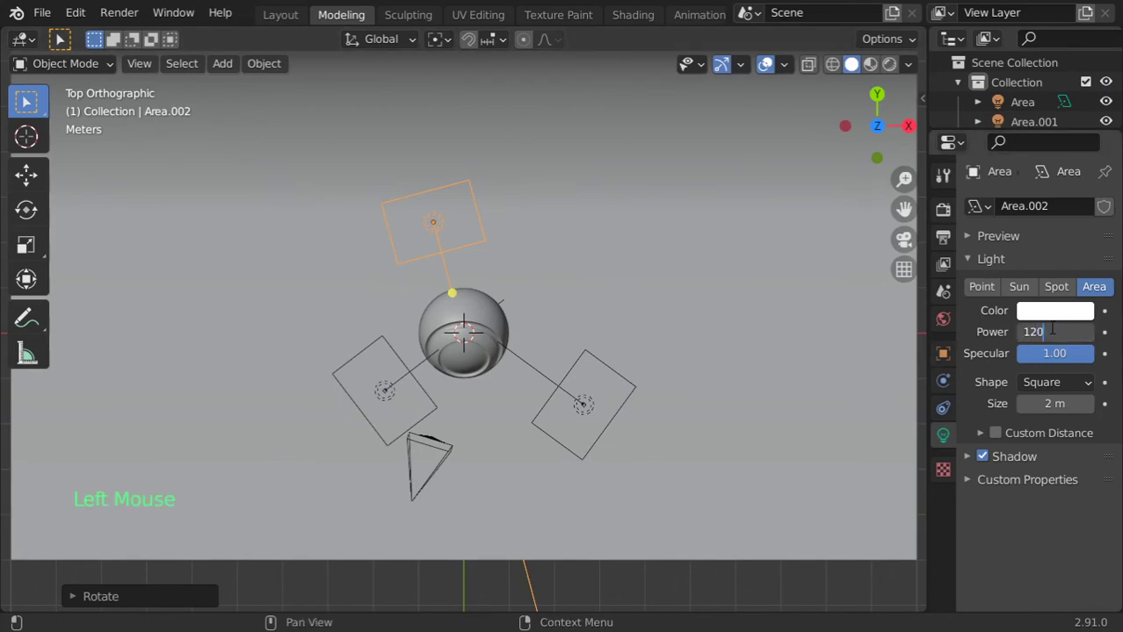
pyautogui.click(1051, 318)
# Select the left light Area.001 and start tinting its colour pale blue
pyautogui.click(388, 380)
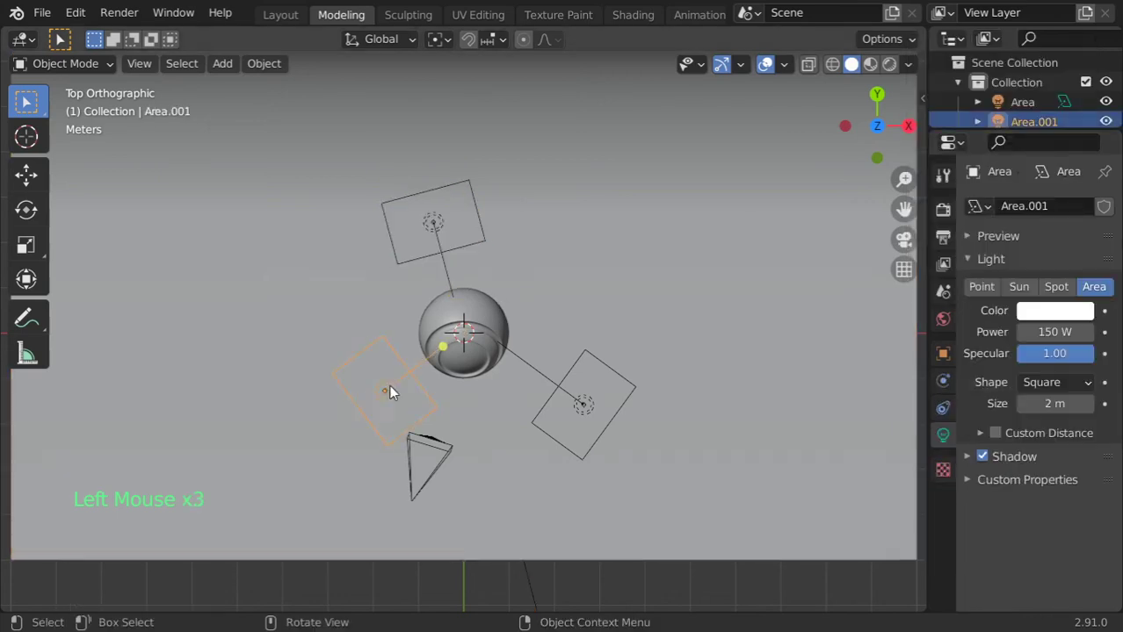
pyautogui.click(1034, 316)
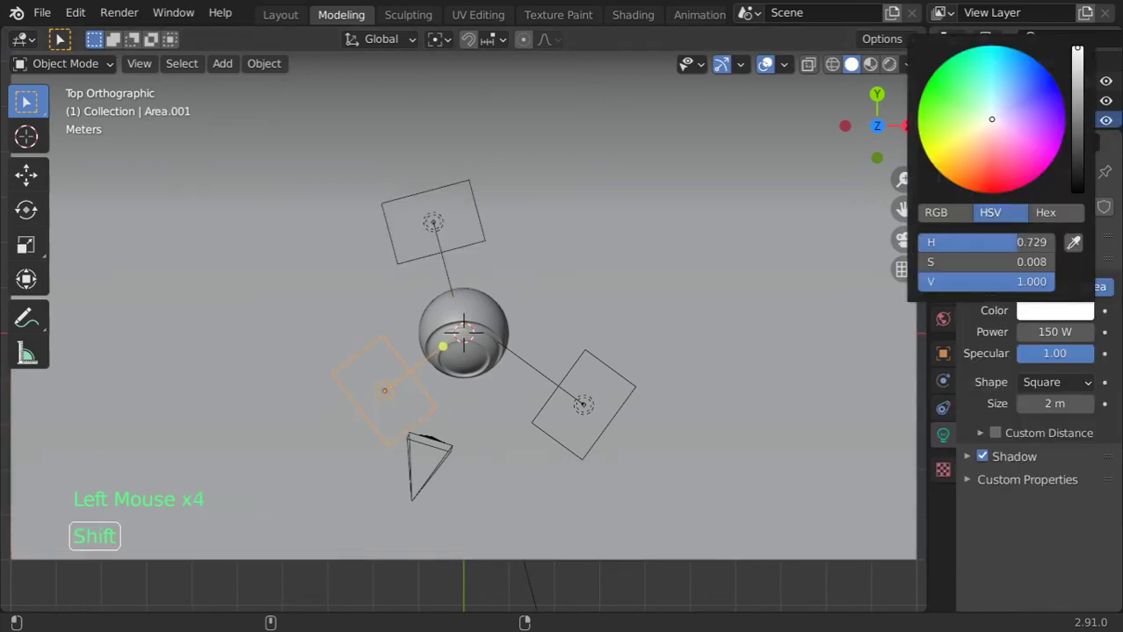
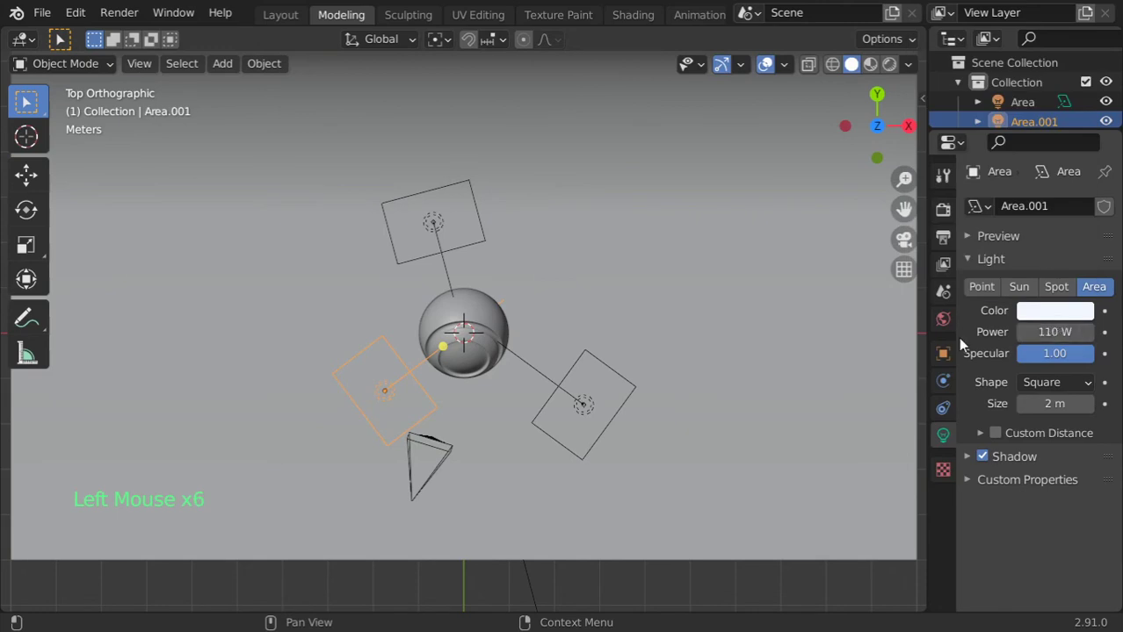
# View through the camera in rendered preview and set the Cycles device to GPU Compute
pyautogui.press('KP_0')
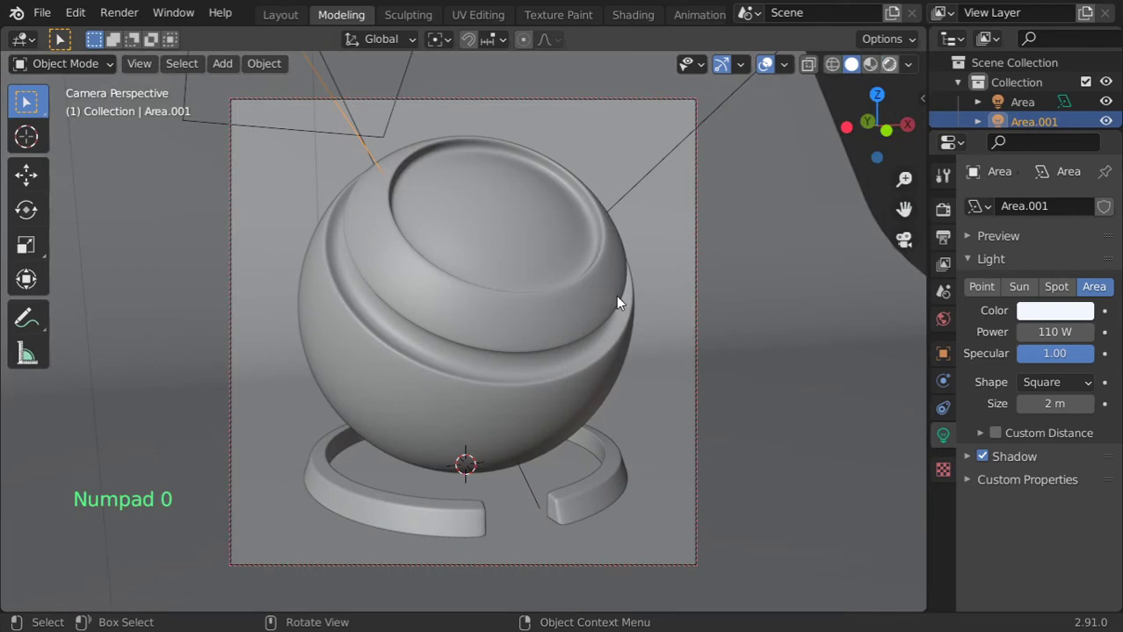
pyautogui.click(621, 302)
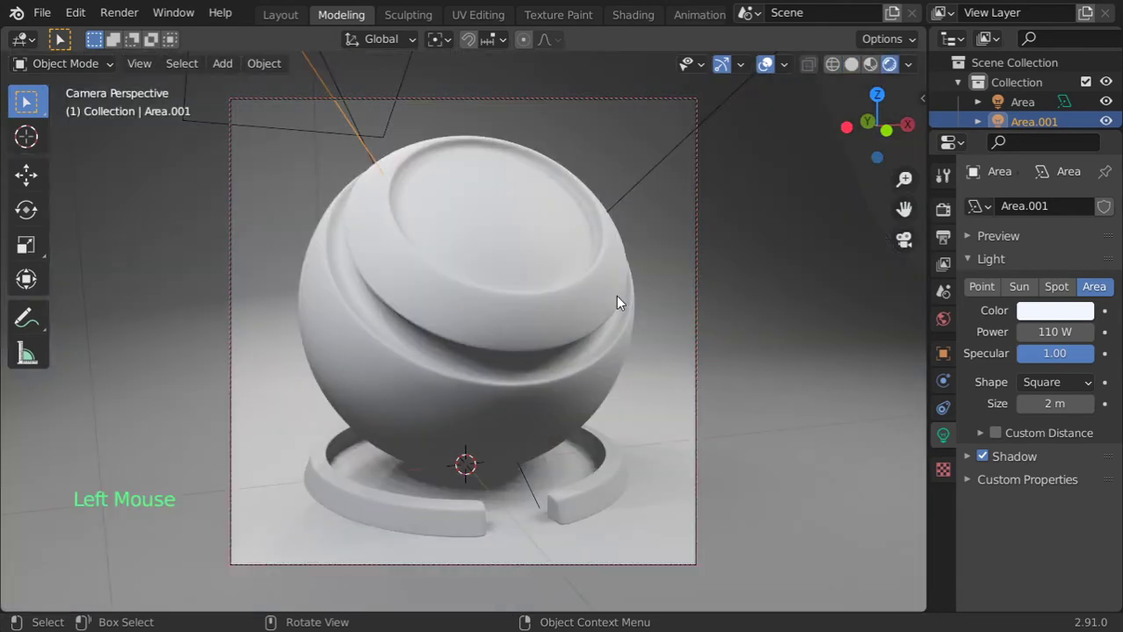
pyautogui.click(945, 215)
pyautogui.click(1096, 220)
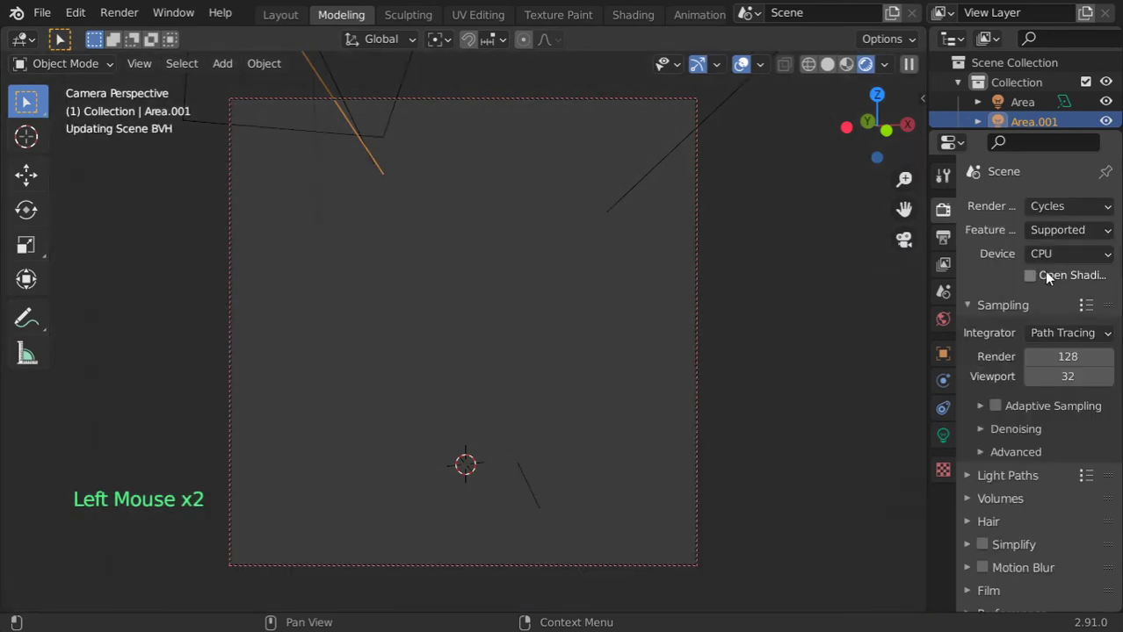
# Enable render denoising with its denoiser and begin setting a fixed thread mode under Performance
pyautogui.click(1050, 298)
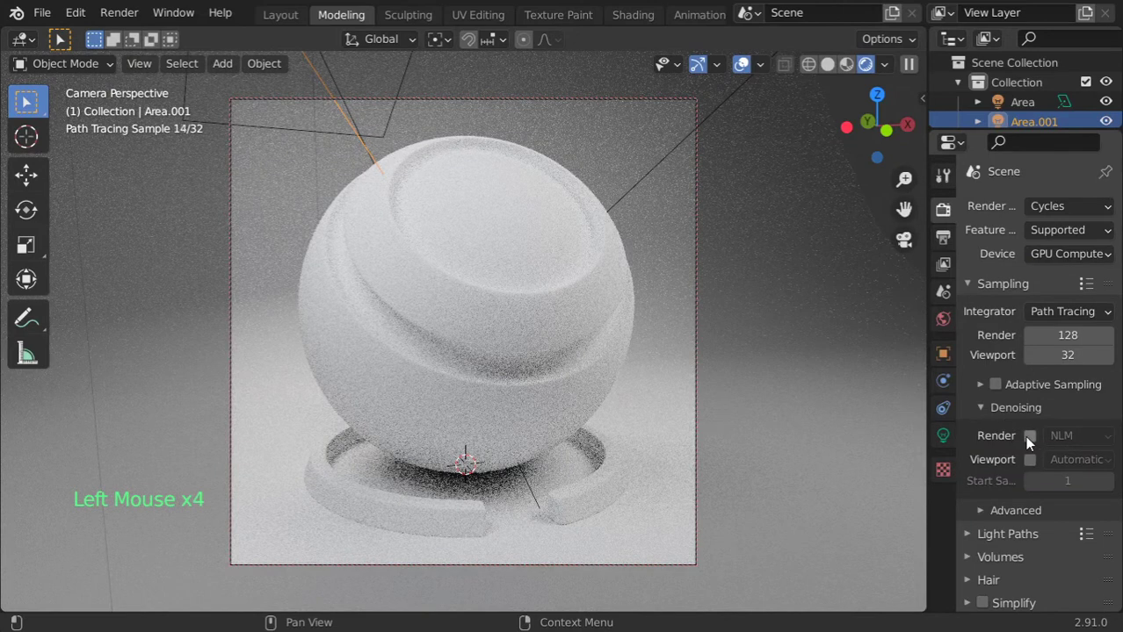
pyautogui.click(1057, 441)
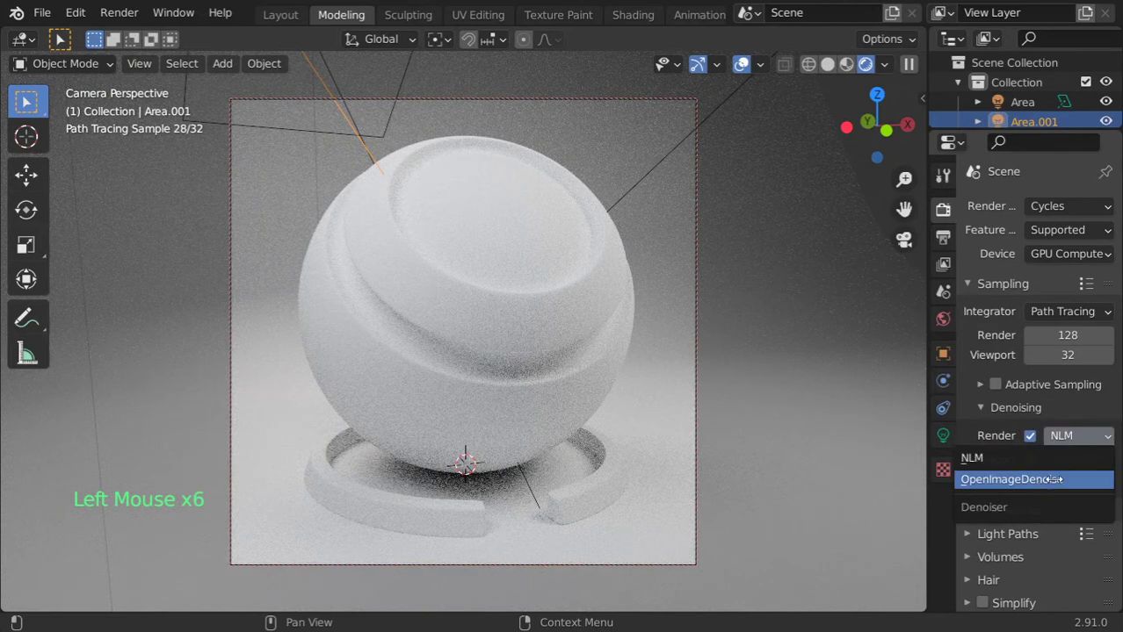
pyautogui.scroll(-3)
pyautogui.click(1037, 513)
pyautogui.scroll(-3)
pyautogui.click(1073, 364)
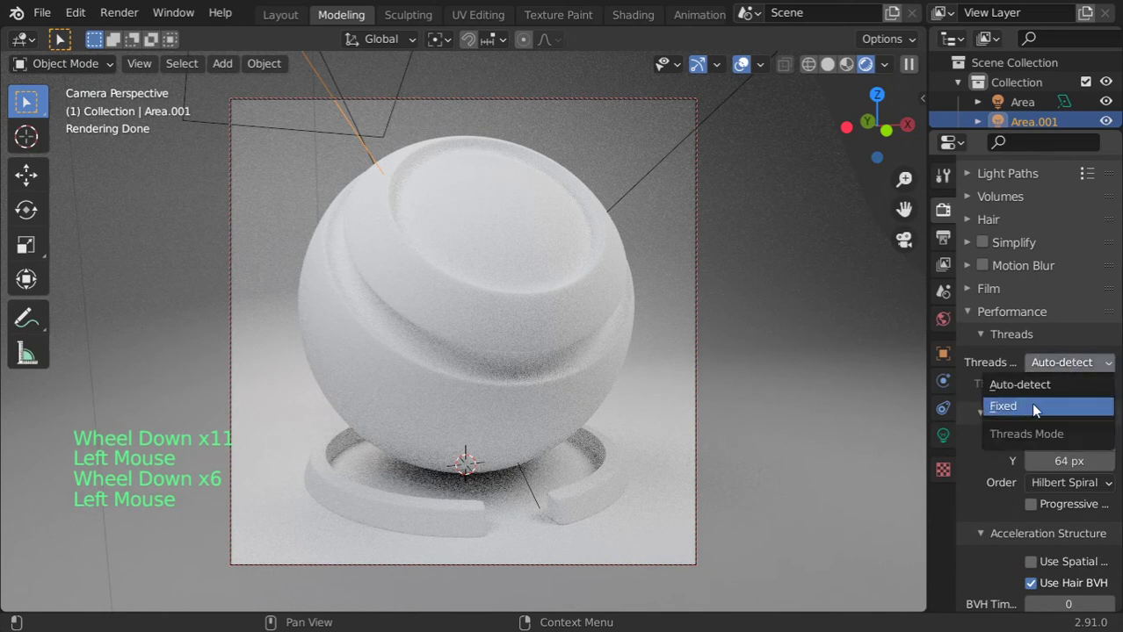
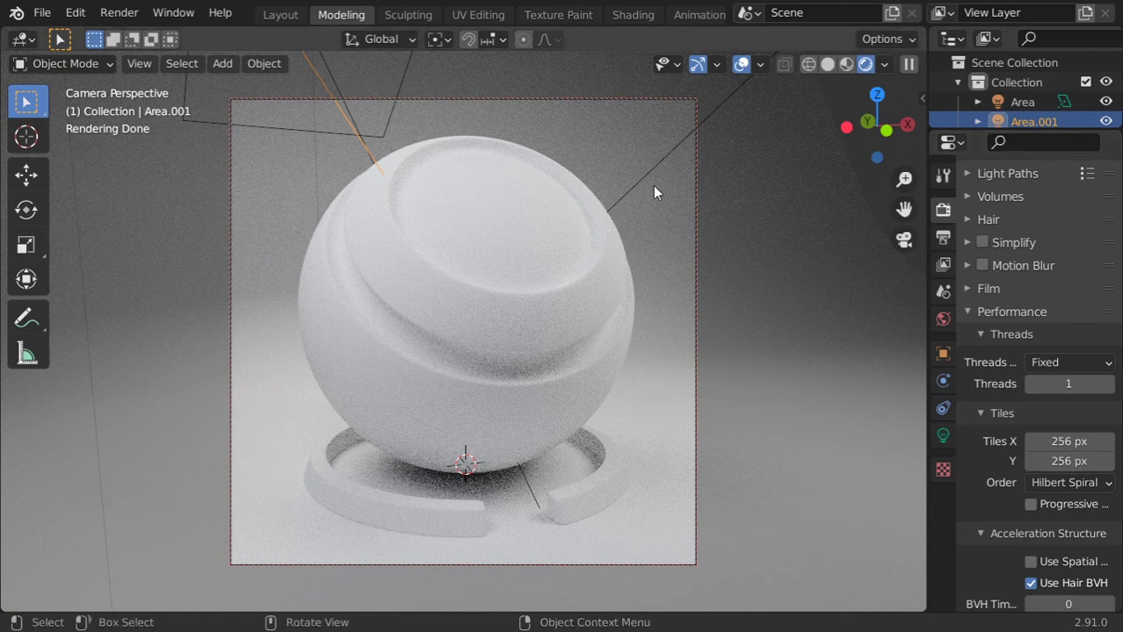
# Give the floor plane a new material with adjusted base colour, then make the ball's material red
pyautogui.click(817, 318)
pyautogui.click(953, 524)
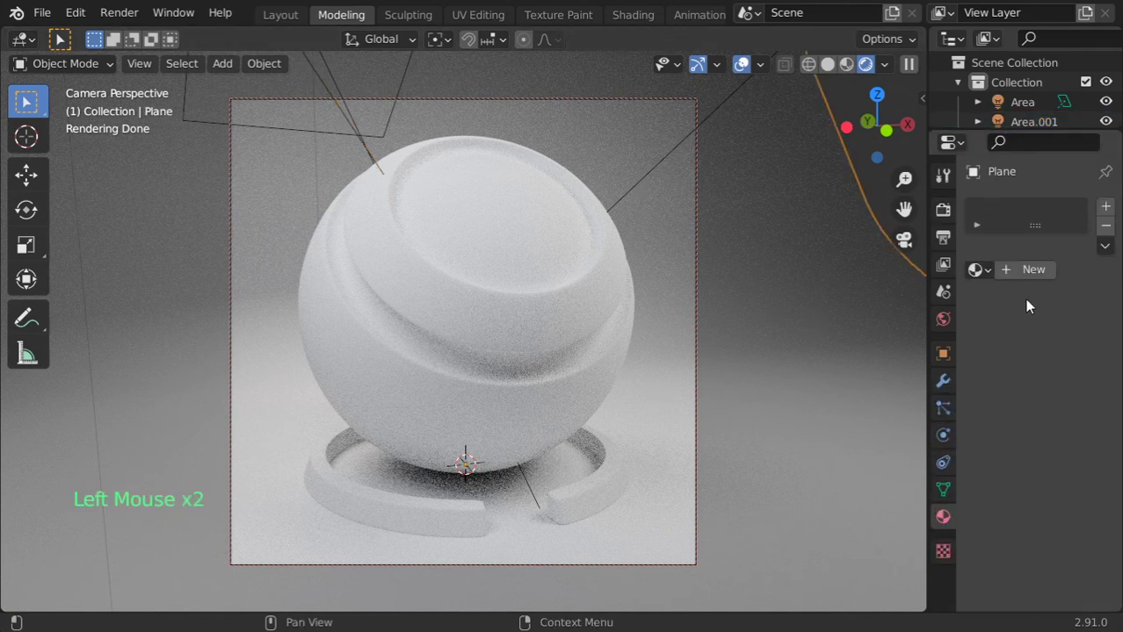
pyautogui.doubleClick(1082, 441)
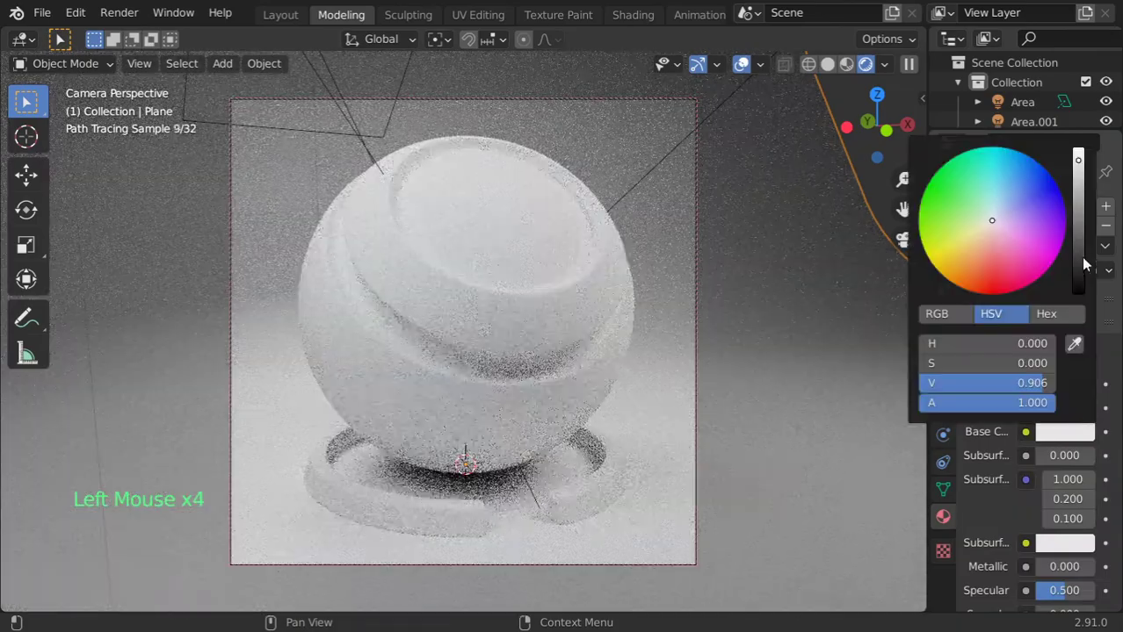
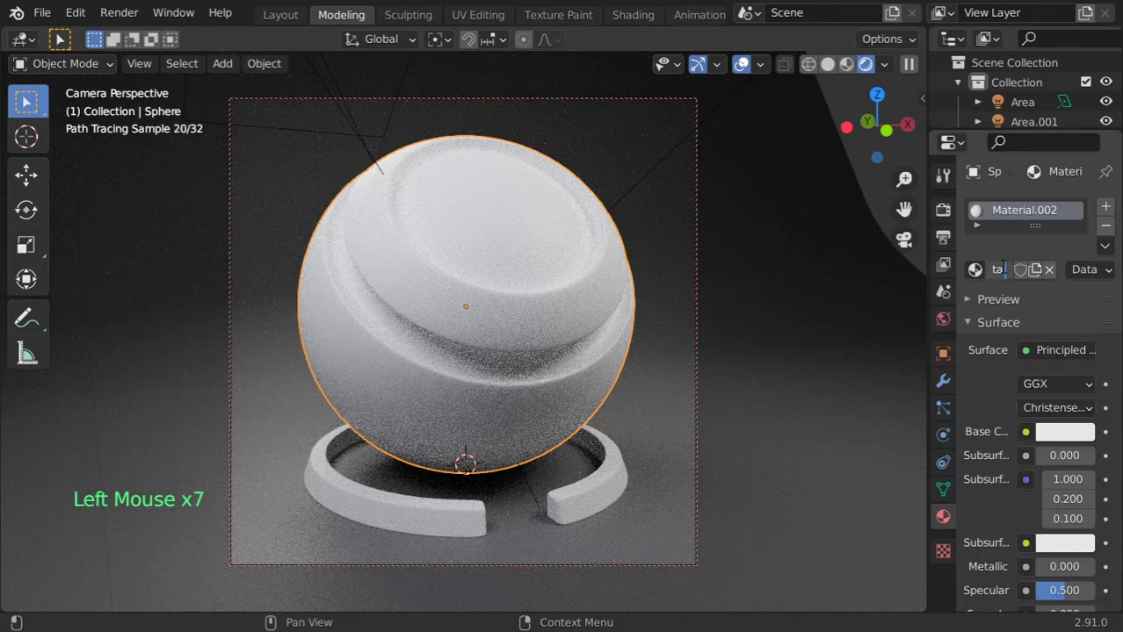
pyautogui.click(1066, 439)
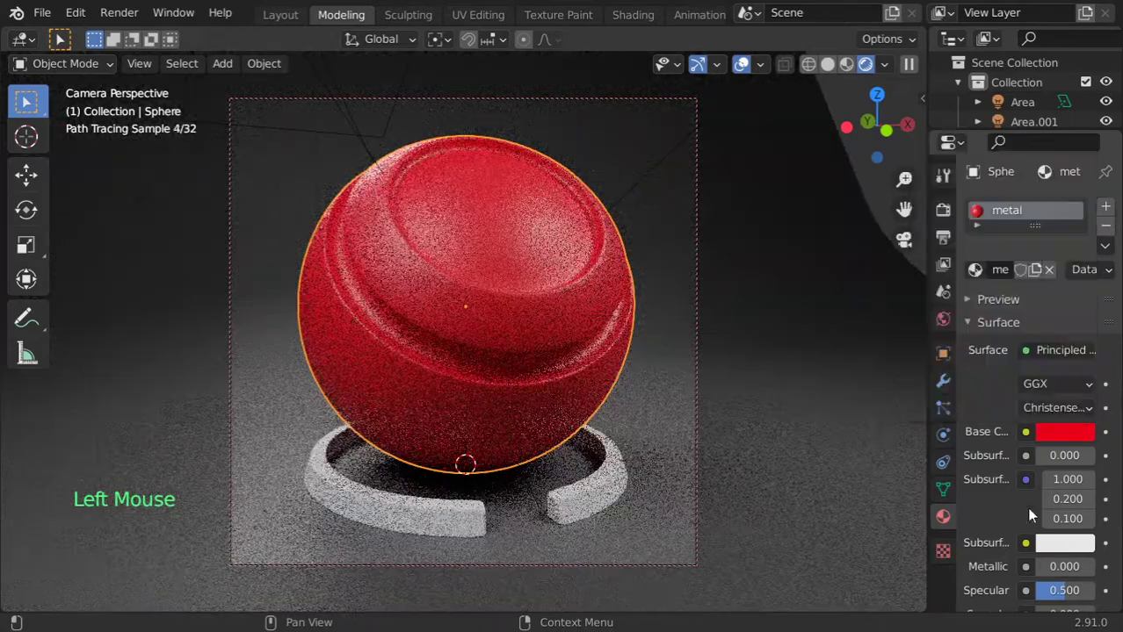
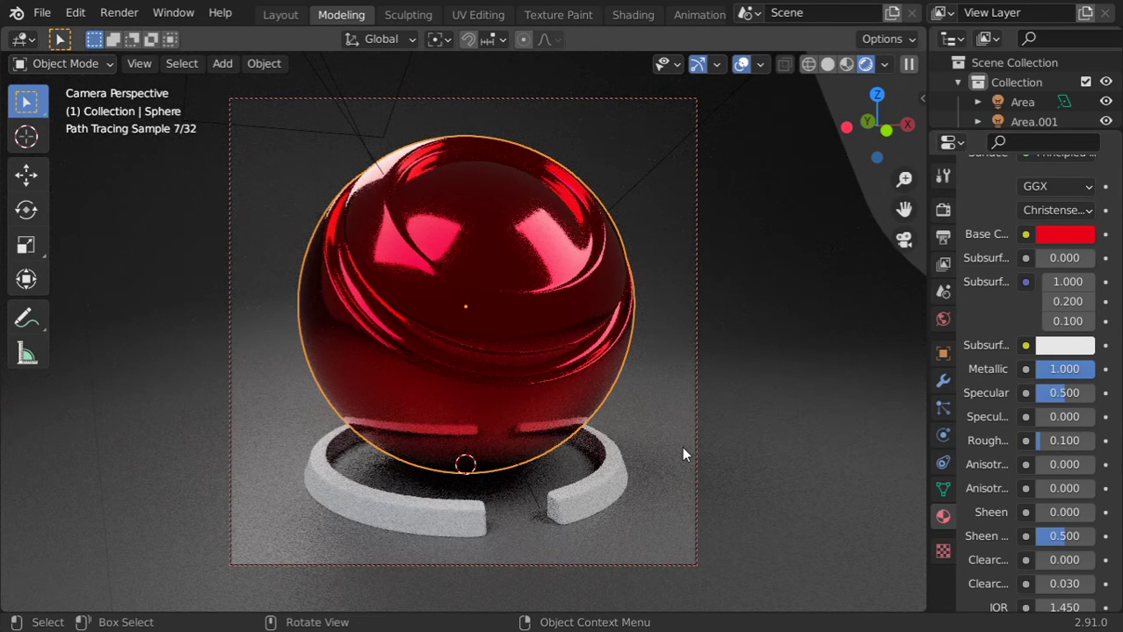
# Change the metal base colour to light blue and assign the metal material to the curved ring
pyautogui.click(1063, 240)
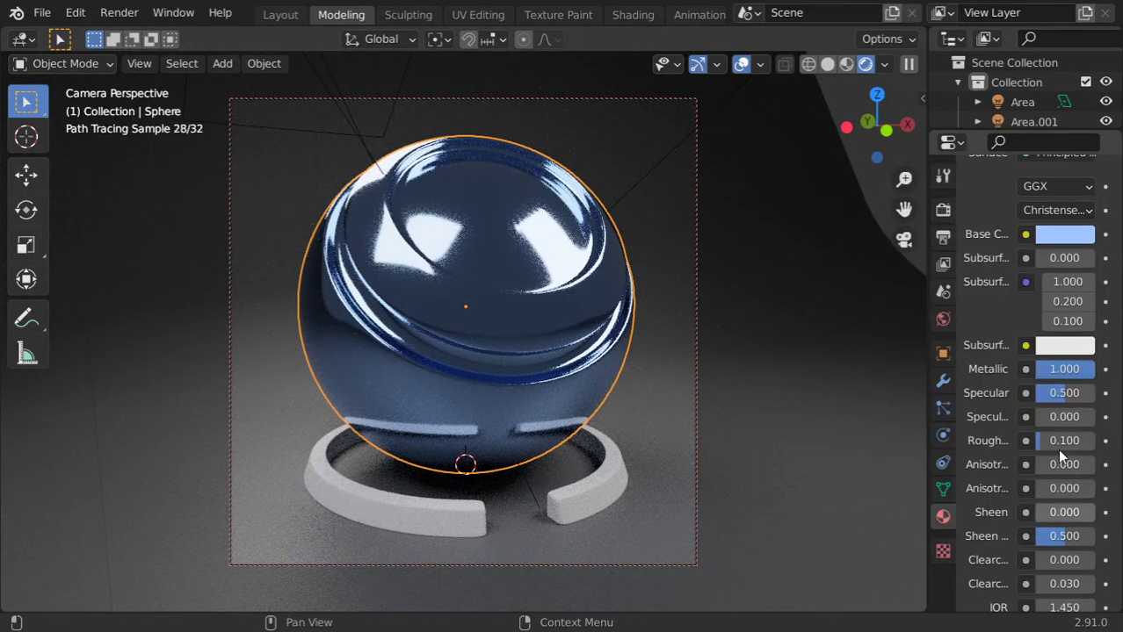
pyautogui.click(612, 482)
pyautogui.click(992, 274)
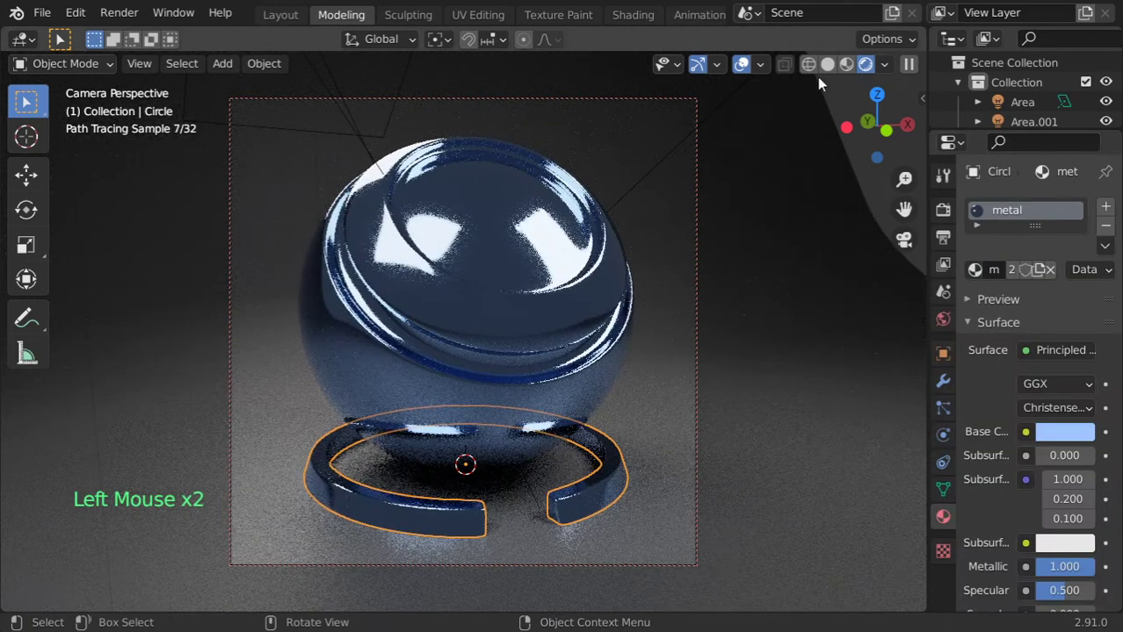
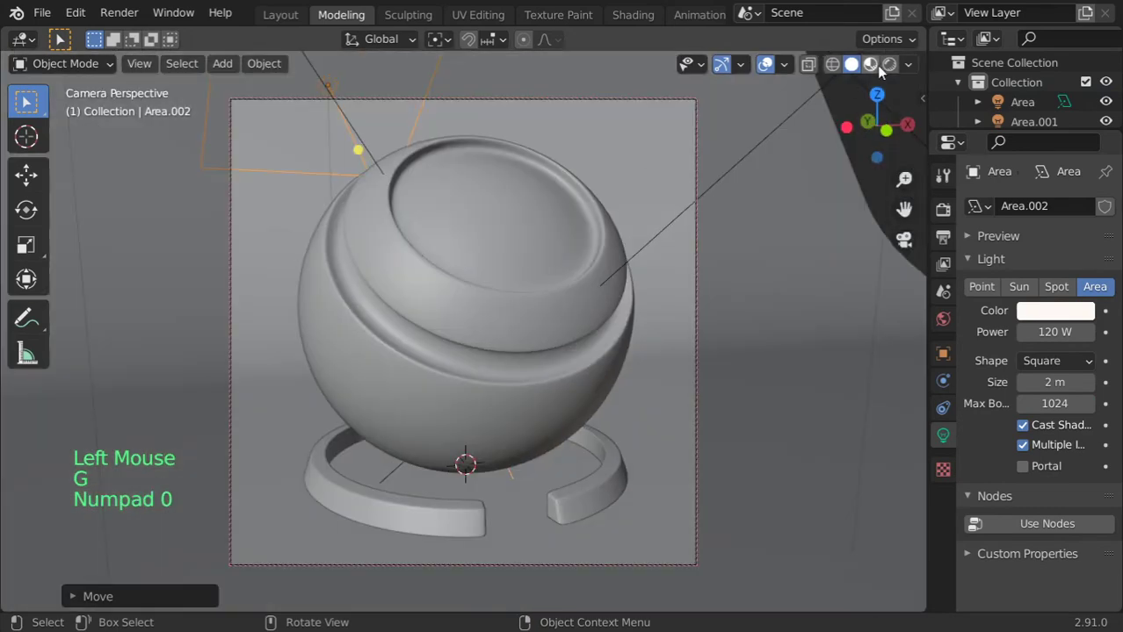
# Switch to rendered preview, check the world background, and reopen the ball's base colour picker
pyautogui.click(617, 388)
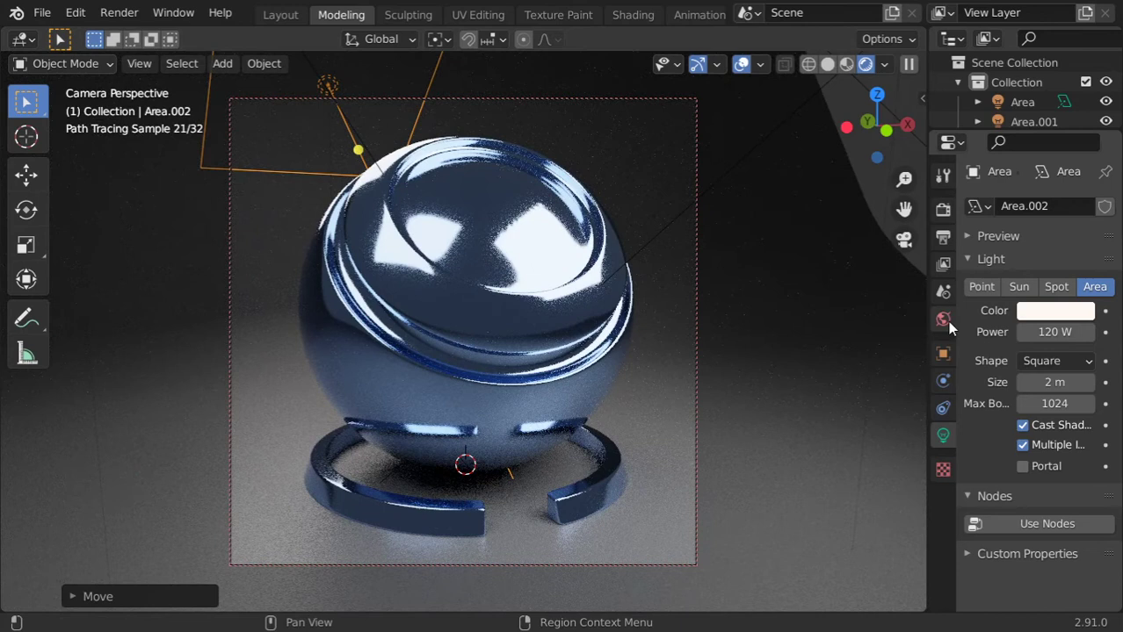
pyautogui.click(953, 327)
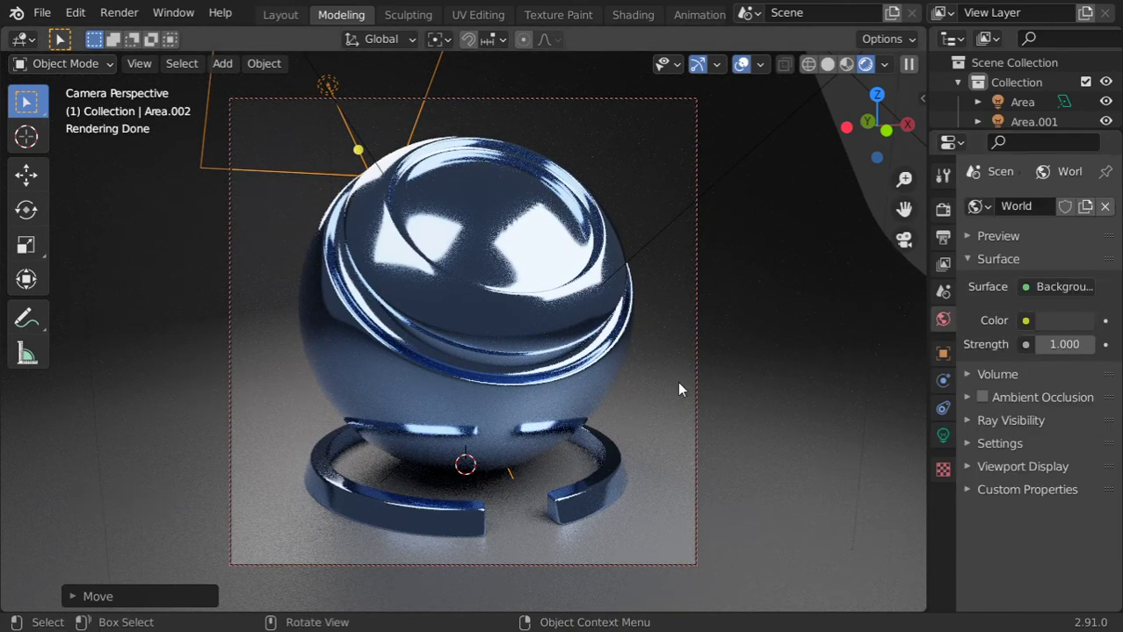
pyautogui.click(549, 401)
pyautogui.click(944, 518)
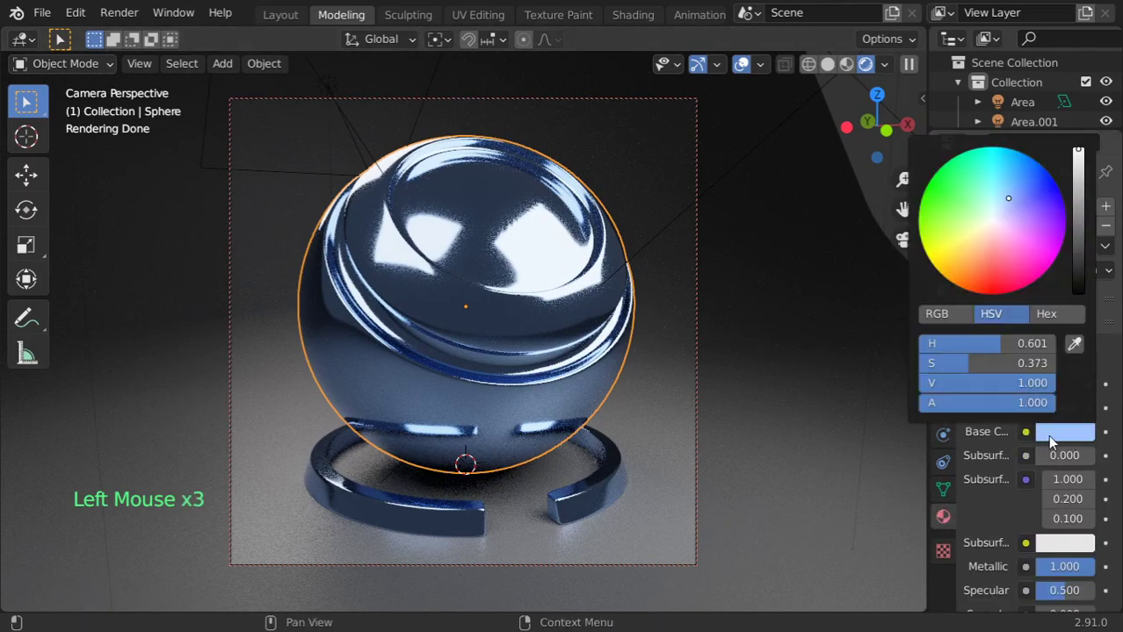
# Compare metallic off and on, keep it fully metallic with roughness 0.292, then select the ring and Area.002
pyautogui.click(1074, 573)
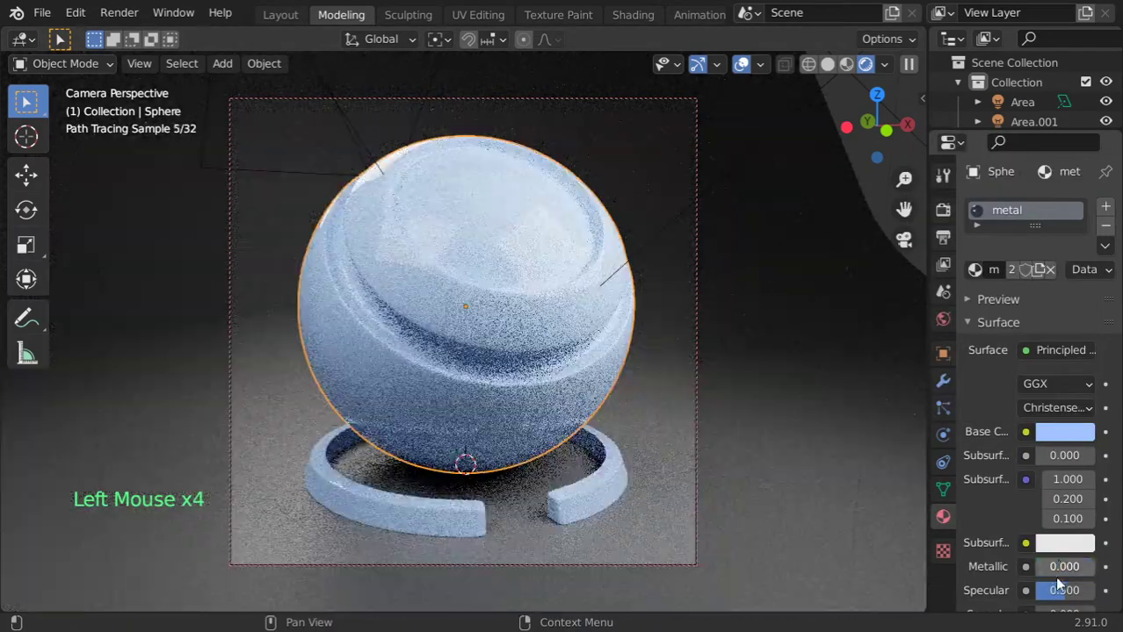
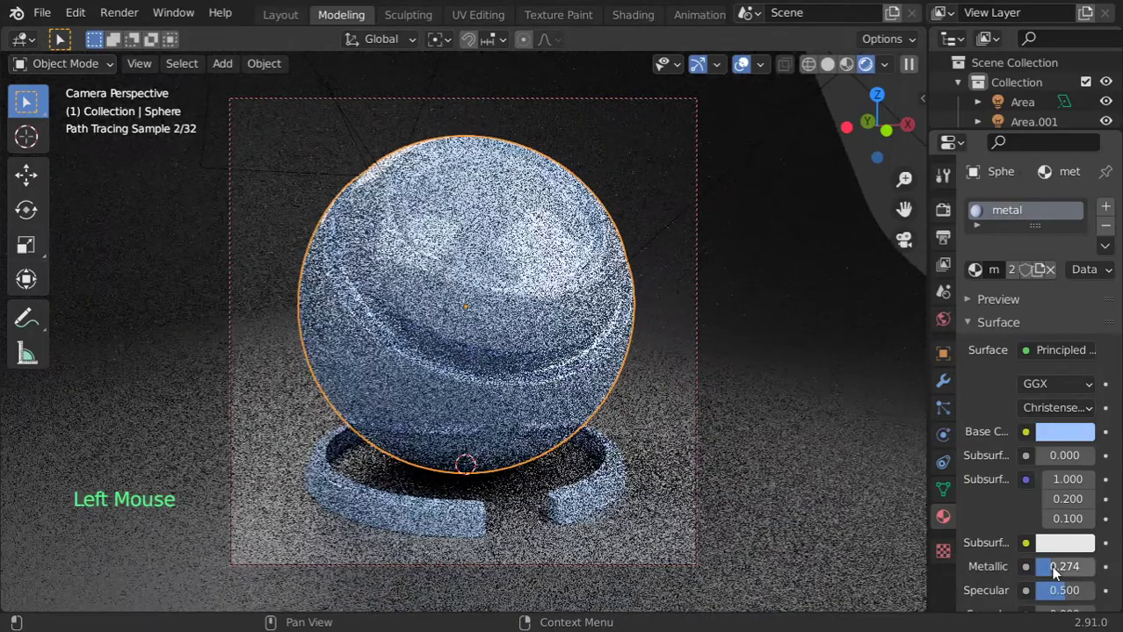
pyautogui.click(1050, 575)
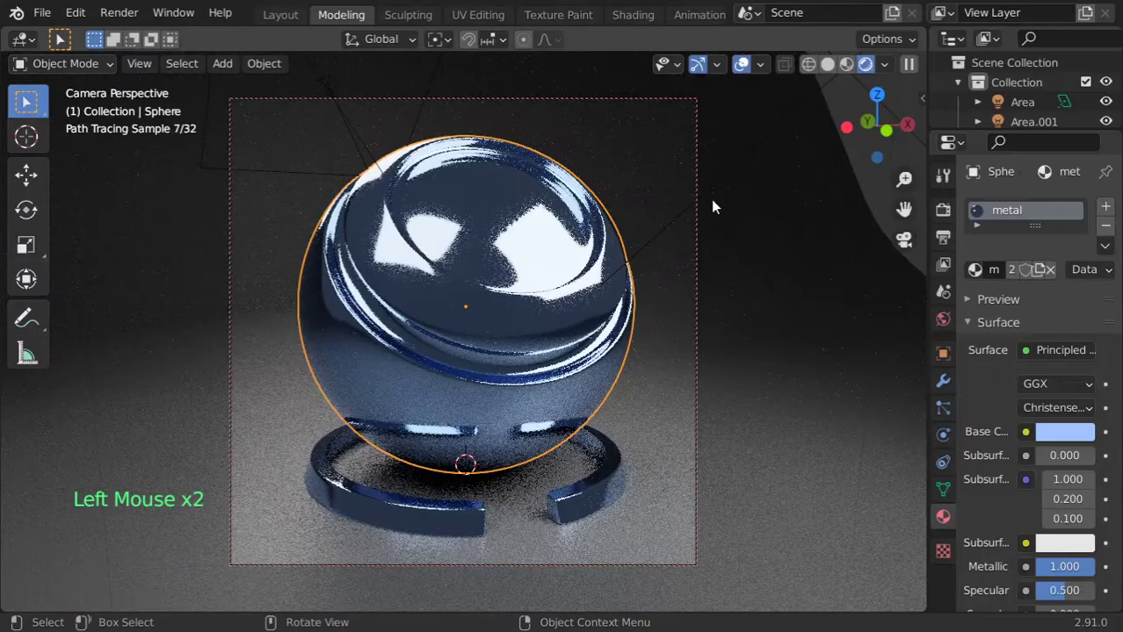
pyautogui.scroll(-3)
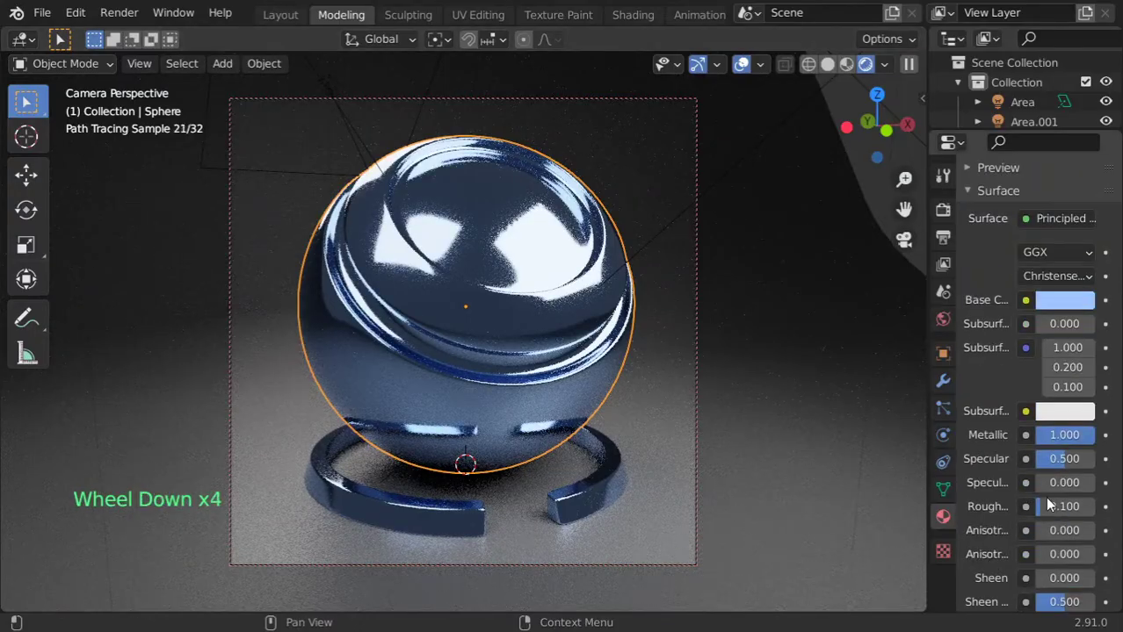
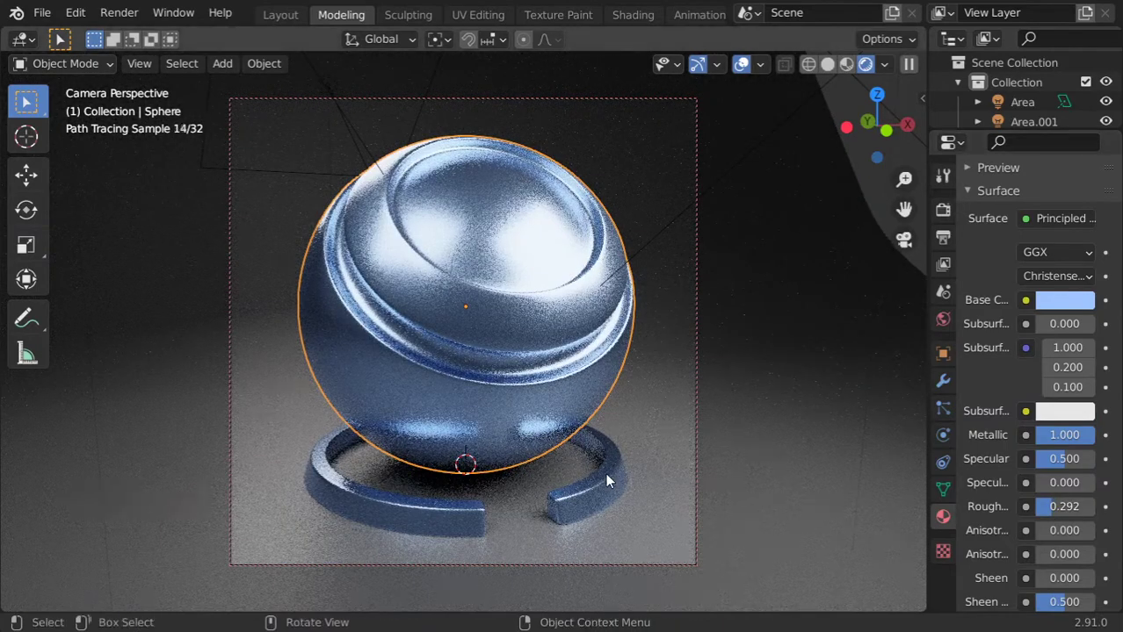
pyautogui.click(617, 500)
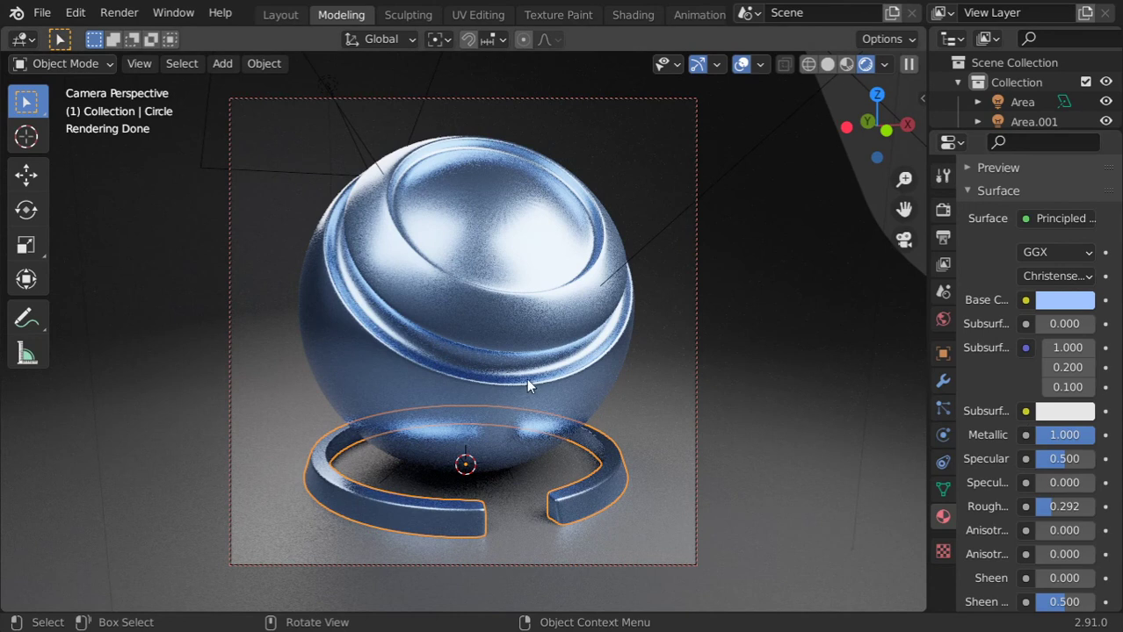
pyautogui.click(323, 181)
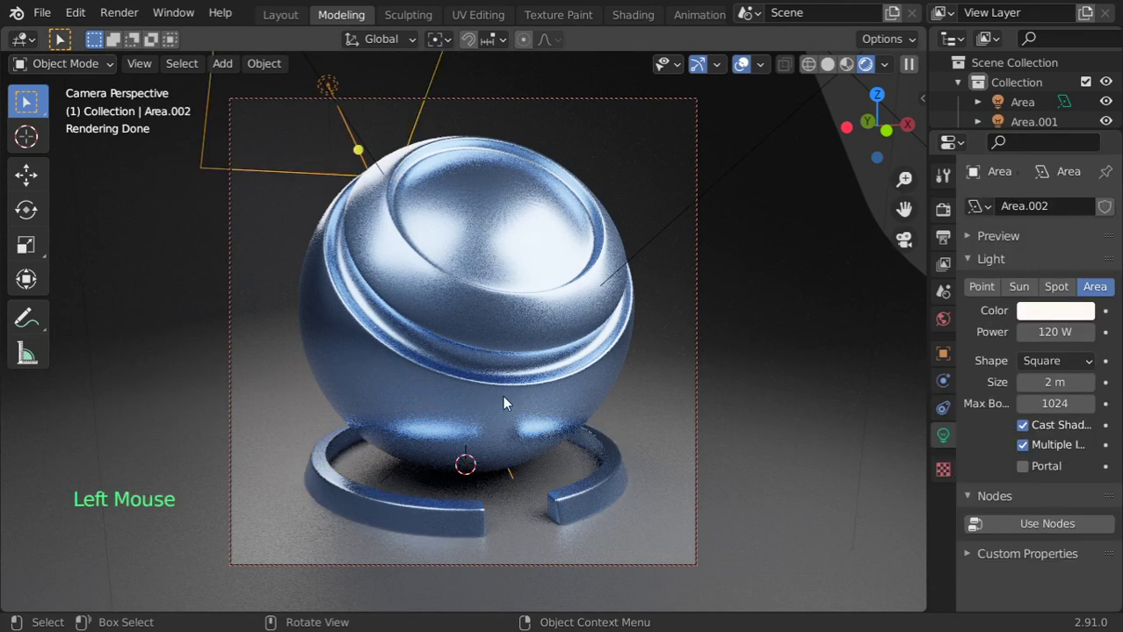